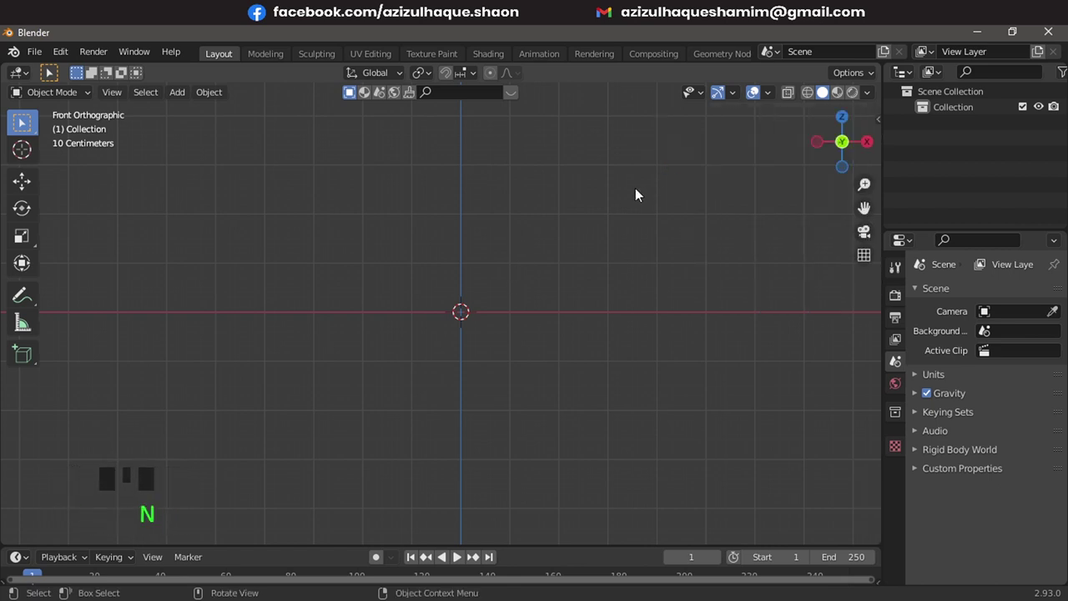
# - From the front orthographic view, start adding an Image > Reference via Shift+A
pyautogui.press('KP_1')
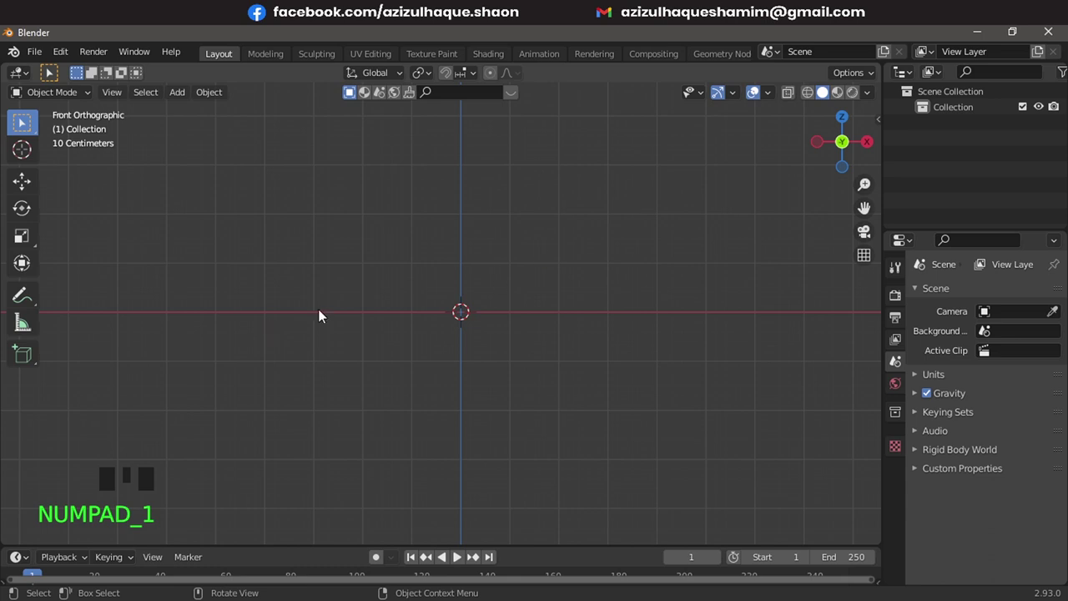
pyautogui.press('shift+a')
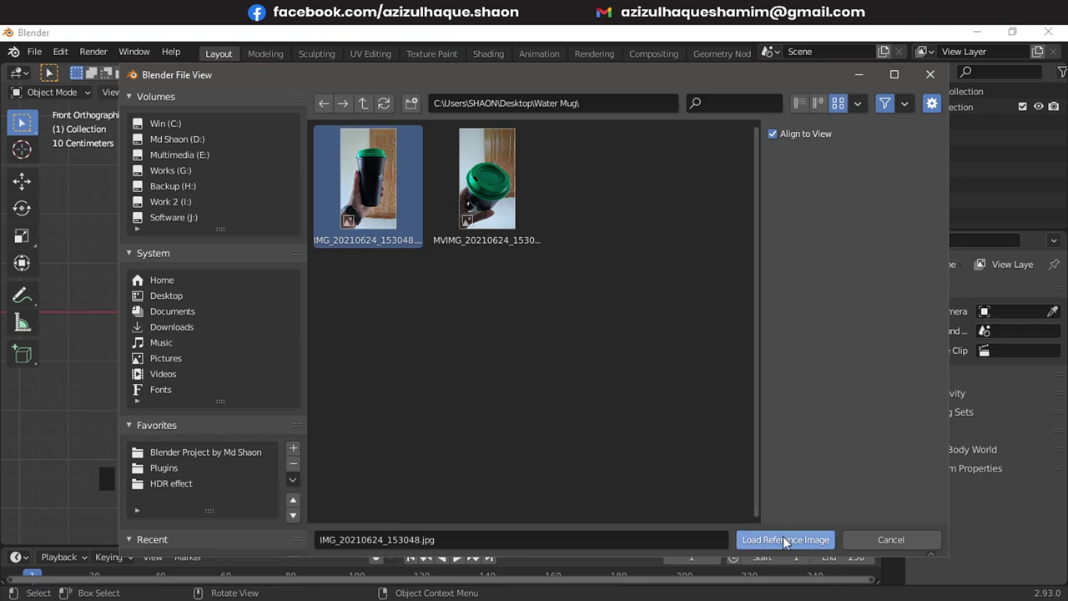
# - Load the takeaway cup photo from the Water Mug folder as a reference image
pyautogui.moveTo(297, 220); pyautogui.dragTo(512, 362)
pyautogui.scroll(3)
pyautogui.moveTo(473, 317); pyautogui.dragTo(489, 331)
pyautogui.press('g')
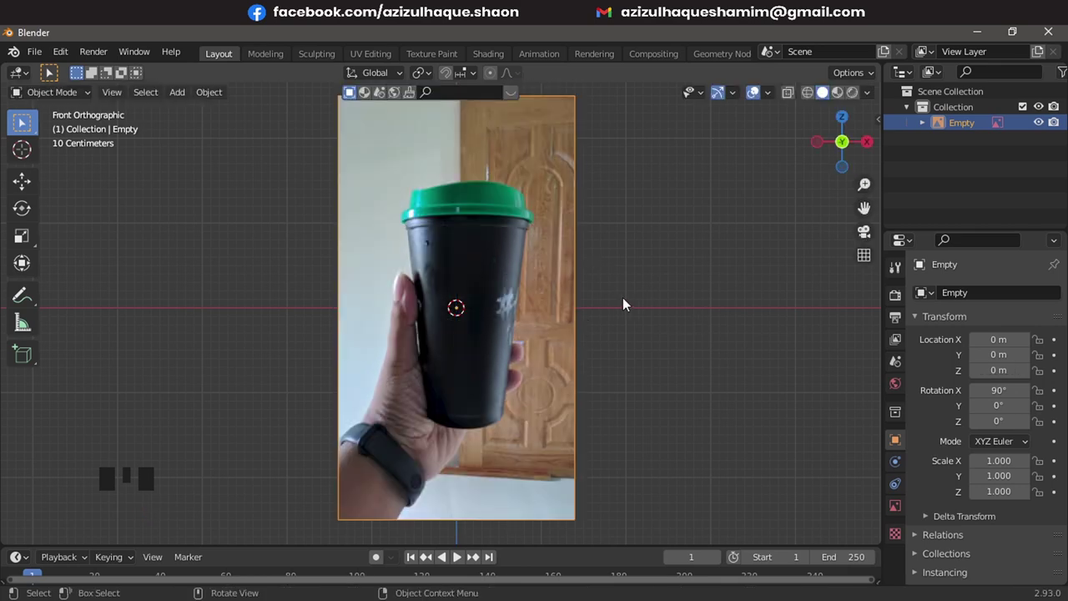
# - Raise the reference image along the Z axis to sit above the origin
pyautogui.press('g')
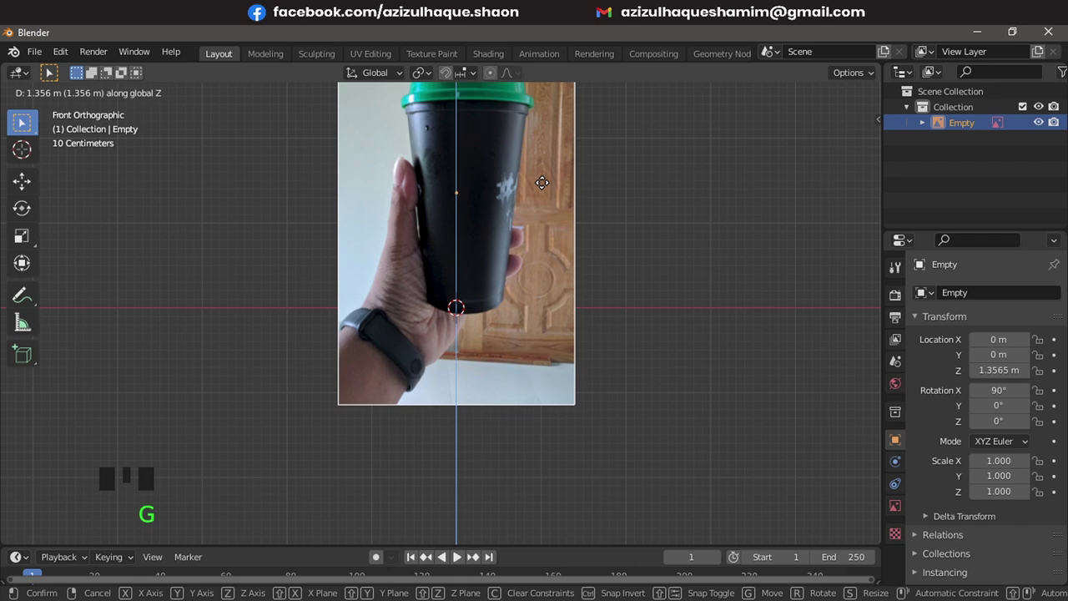
pyautogui.scroll(-3)
pyautogui.moveTo(637, 269); pyautogui.dragTo(901, 513)
pyautogui.moveTo(900, 512); pyautogui.dragTo(544, 323)
pyautogui.moveTo(544, 323); pyautogui.dragTo(282, 243)
pyautogui.moveTo(282, 243); pyautogui.dragTo(473, 301)
# - Push the image back 1 m along Y and return to the front orthographic view
pyautogui.press('g')
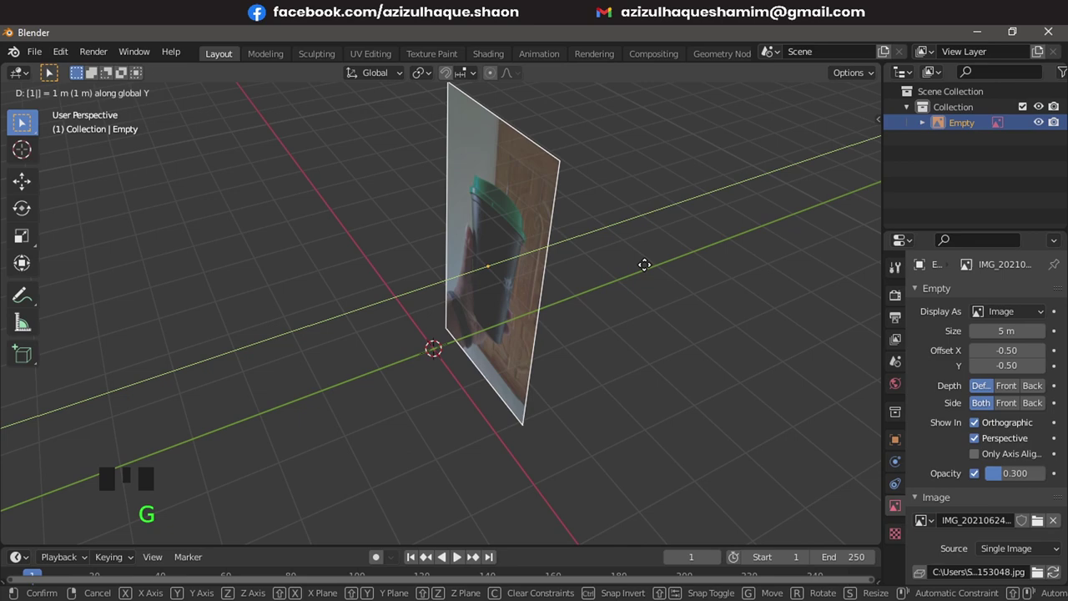
pyautogui.press('g')
pyautogui.click(408, 269)
pyautogui.scroll(-3)
pyautogui.middleClick(425, 292)
pyautogui.press('KP_1')
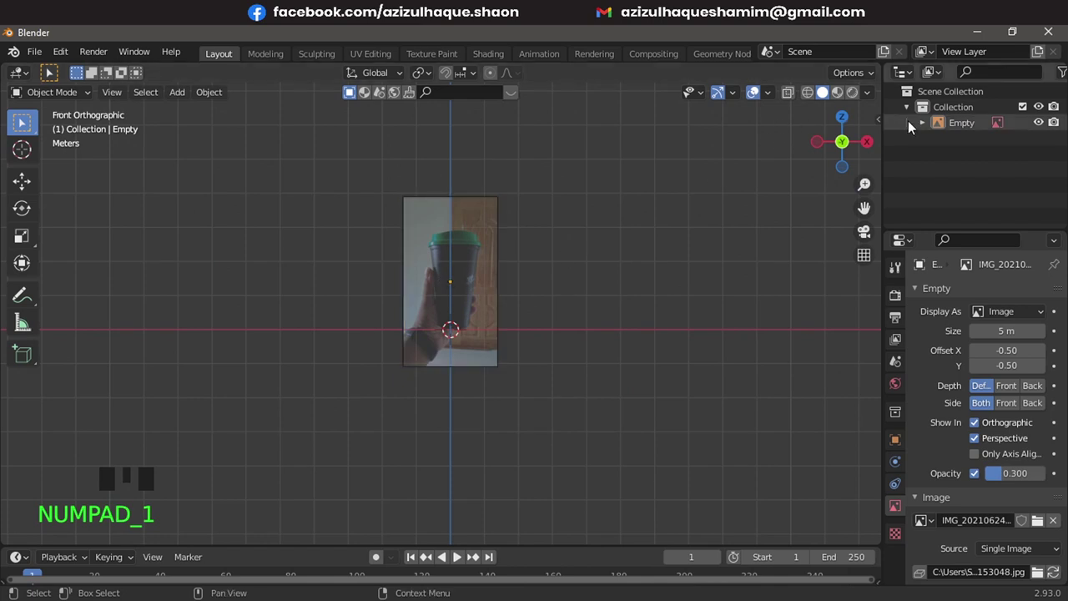
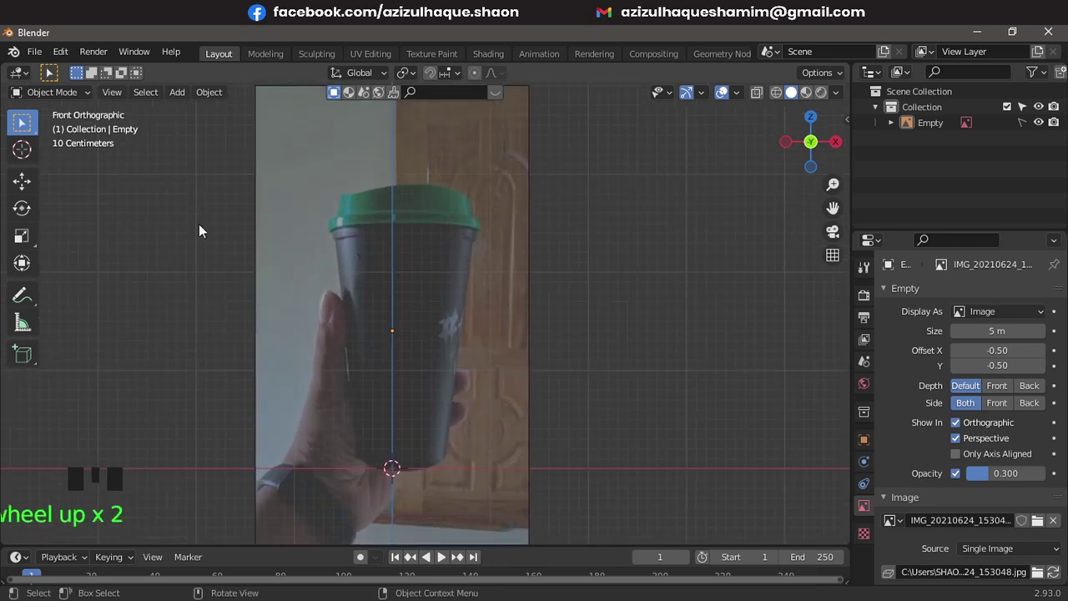
# - Save the scene as untitled.blend in the Desktop > Water Mug folder
pyautogui.press('ctrl+s')
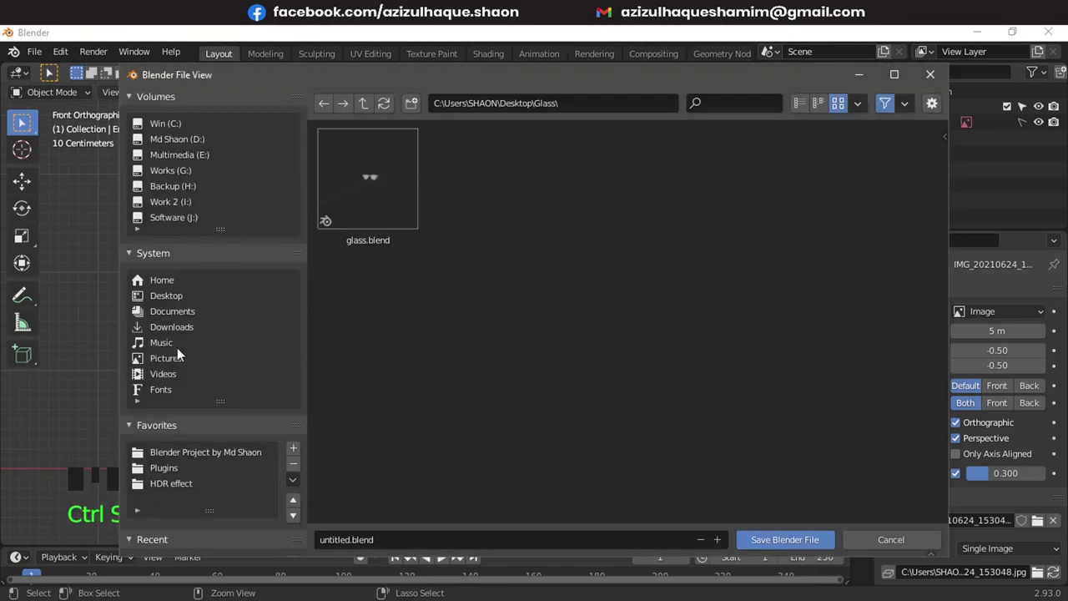
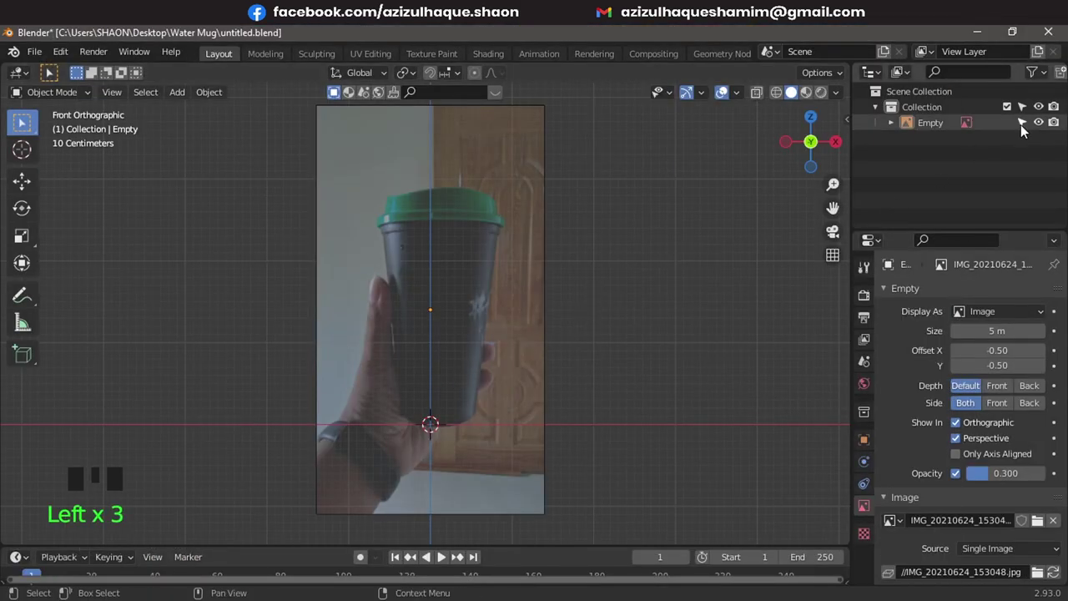
# - Slide the reference image along X so the cup is centred, then add a circle mesh
pyautogui.moveTo(621, 257); pyautogui.dragTo(486, 316)
pyautogui.press('g')
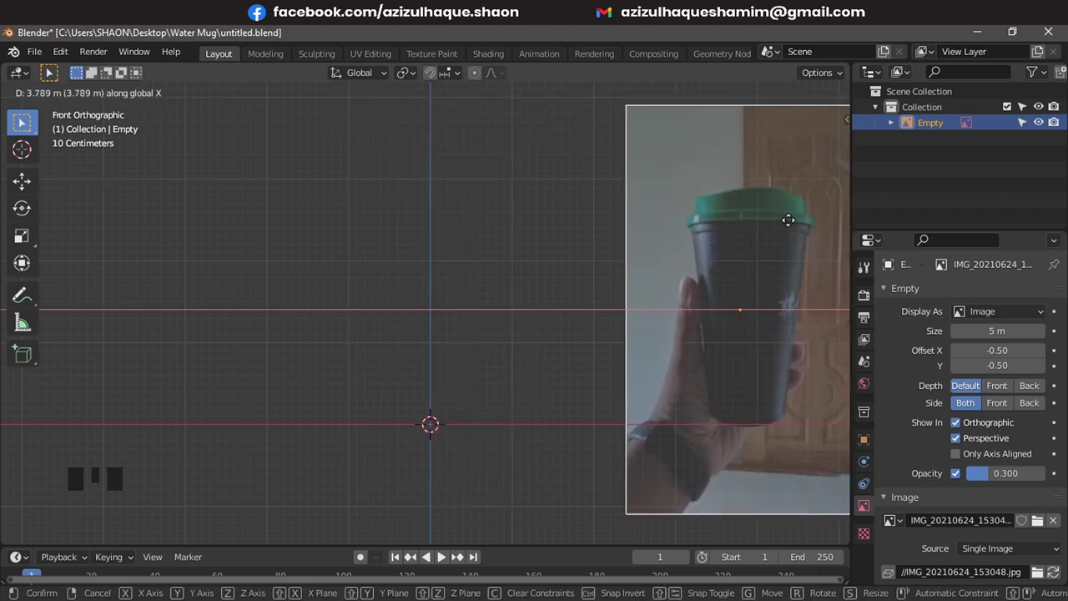
pyautogui.press('g')
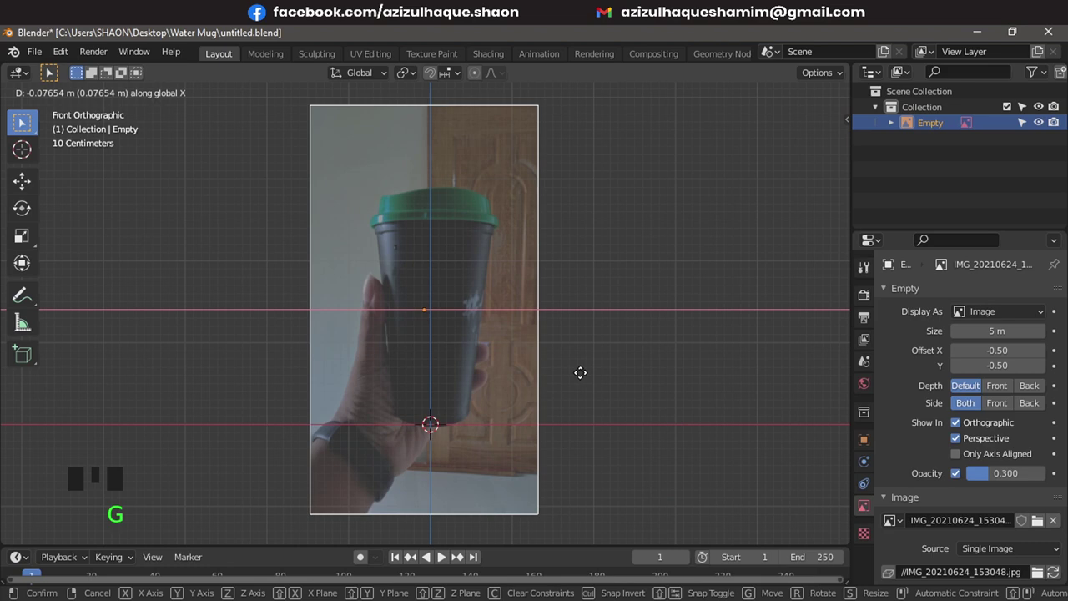
pyautogui.moveTo(701, 283); pyautogui.dragTo(468, 307)
pyautogui.moveTo(467, 307); pyautogui.dragTo(901, 155)
pyautogui.moveTo(900, 156); pyautogui.dragTo(429, 345)
pyautogui.press('shift+a')
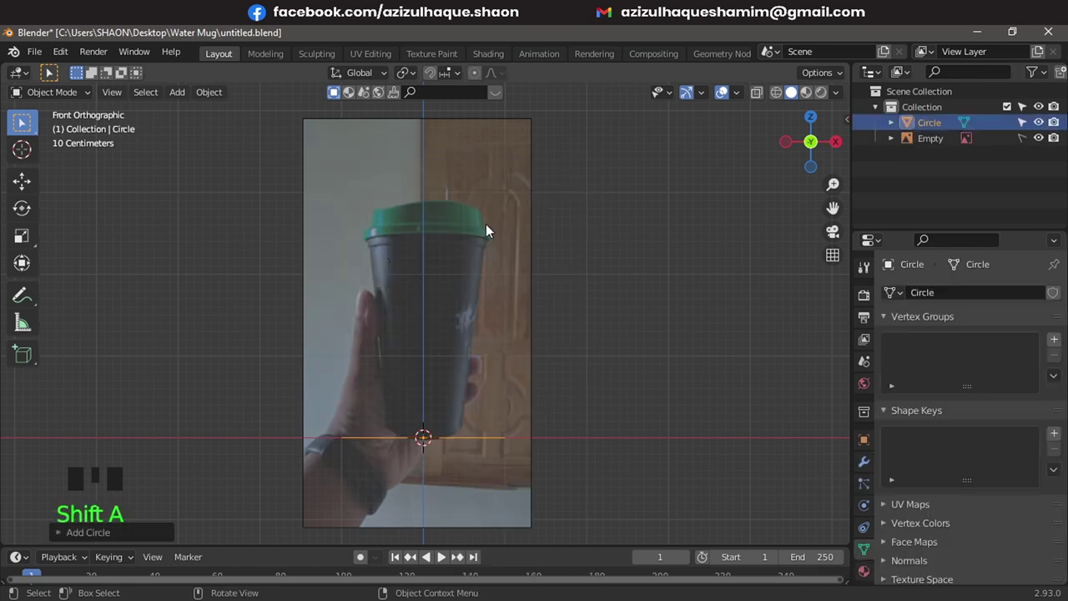
# - Set the new circle to 6 vertices and return to the front view
pyautogui.moveTo(470, 376); pyautogui.dragTo(454, 409)
pyautogui.scroll(3)
pyautogui.click(153, 537)
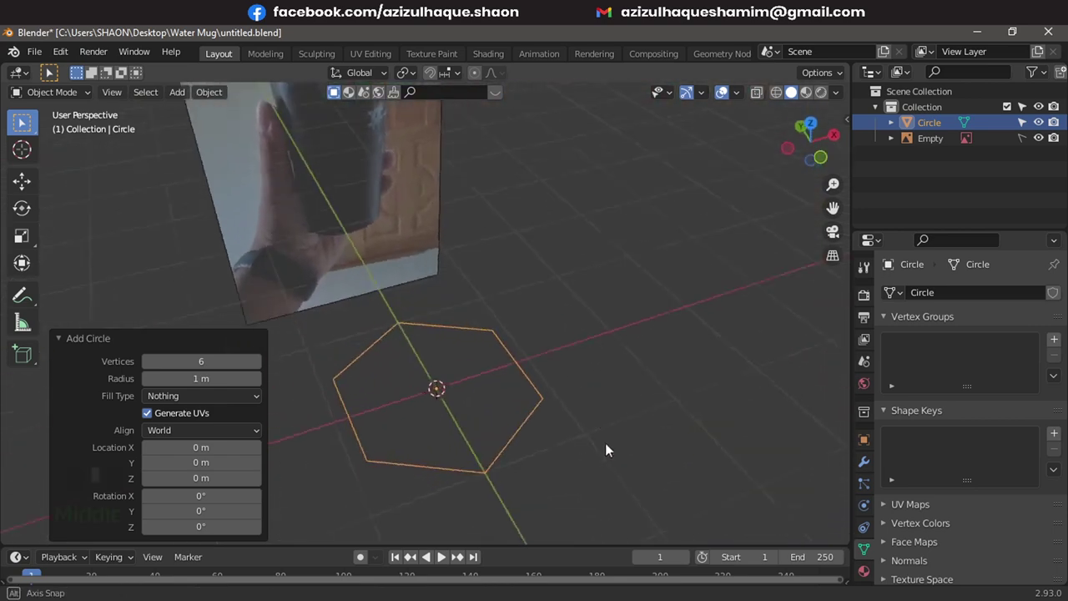
pyautogui.middleClick(612, 307)
pyautogui.click(522, 435)
pyautogui.press('KP_1')
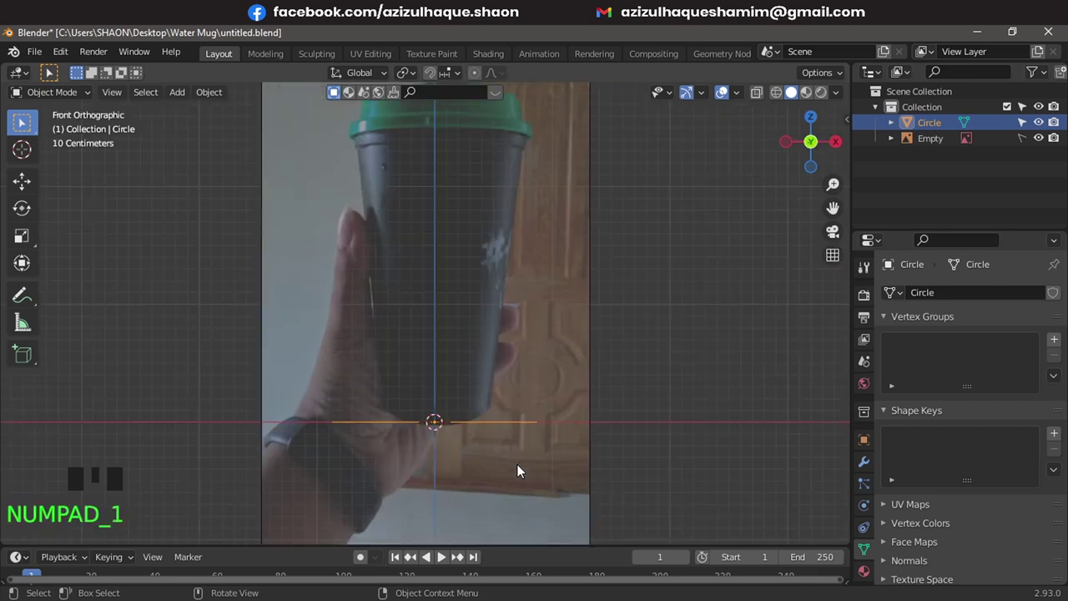
# - Lift the circle to the cup's bottom edge, scale it to the base width and enter Edit Mode
pyautogui.click(382, 404)
pyautogui.moveTo(459, 411); pyautogui.dragTo(495, 443)
pyautogui.press('KP_1')
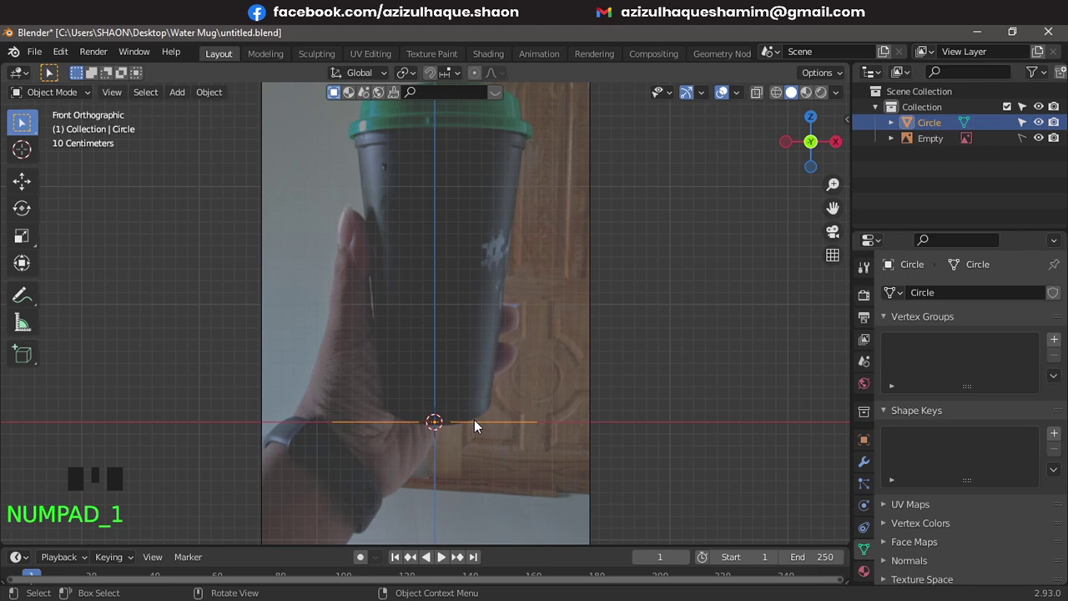
pyautogui.press('g')
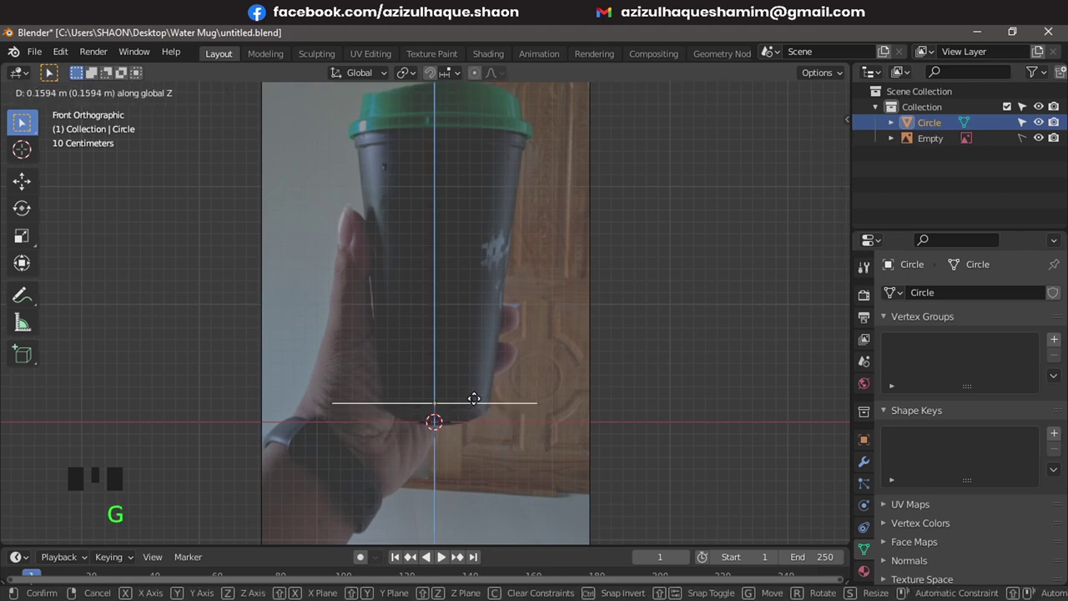
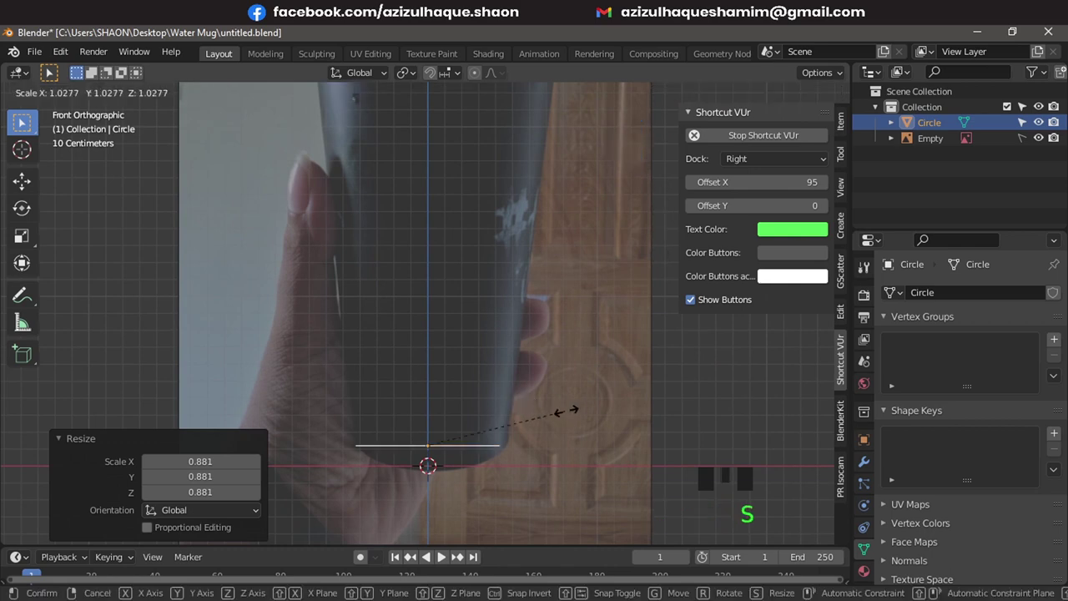
pyautogui.press('g')
pyautogui.scroll(-3)
pyautogui.moveTo(446, 403); pyautogui.dragTo(75, 168)
pyautogui.press('Tab')
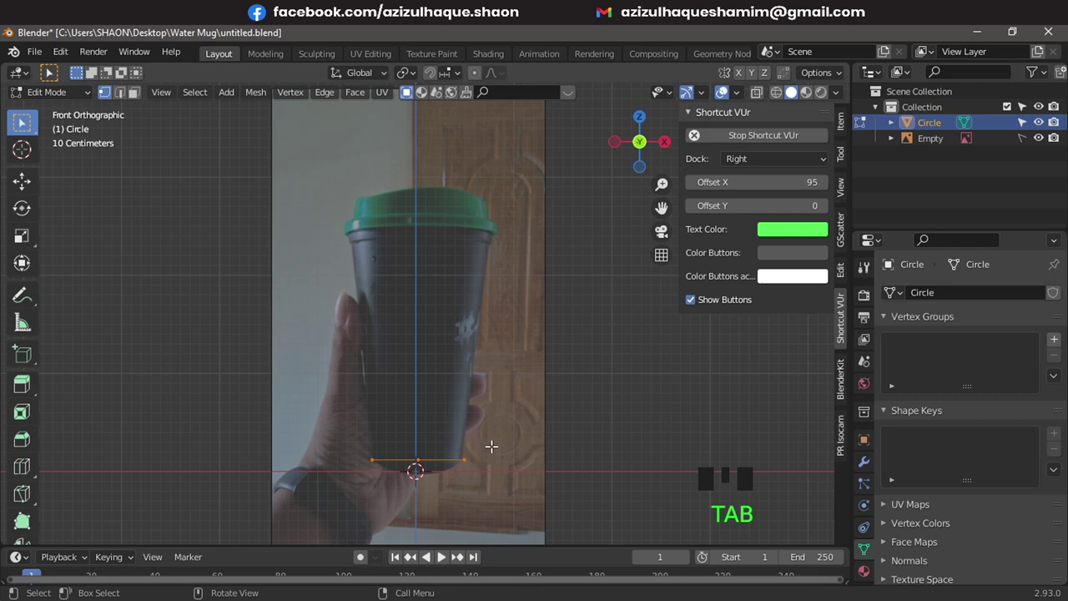
# - Extrude the ring up to the lid, widen the top to the rim and enable X-ray to trace the photo
pyautogui.press('a')
pyautogui.press('e')
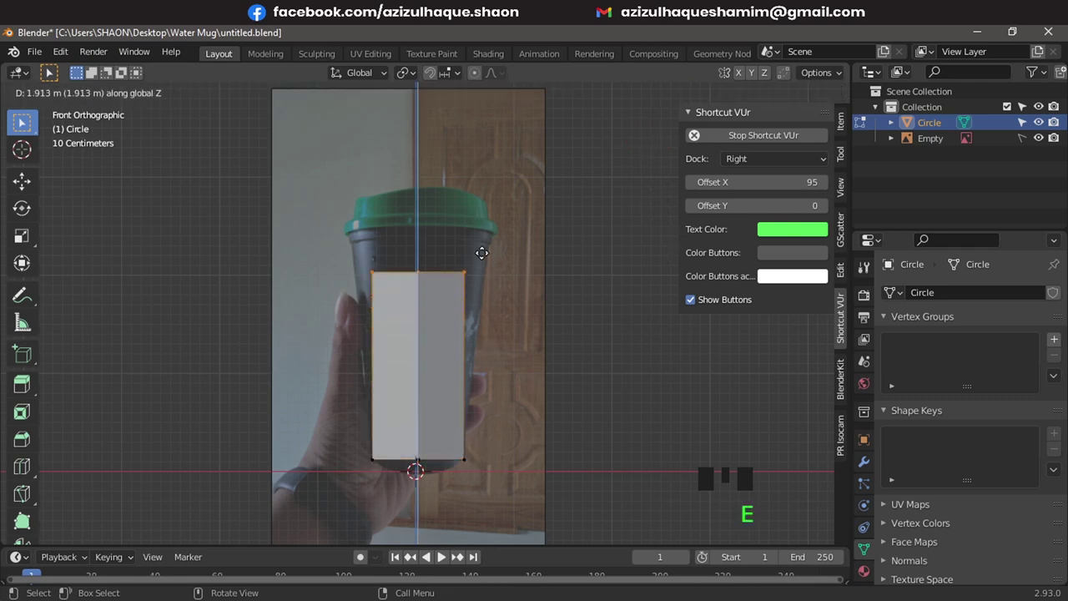
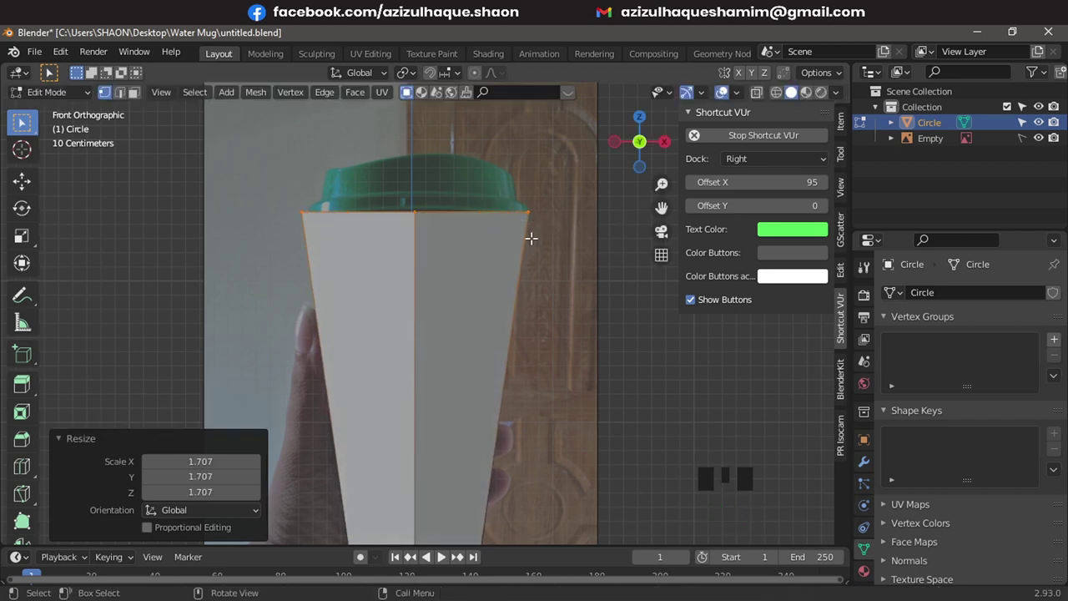
pyautogui.press('shift+z')
pyautogui.press('g')
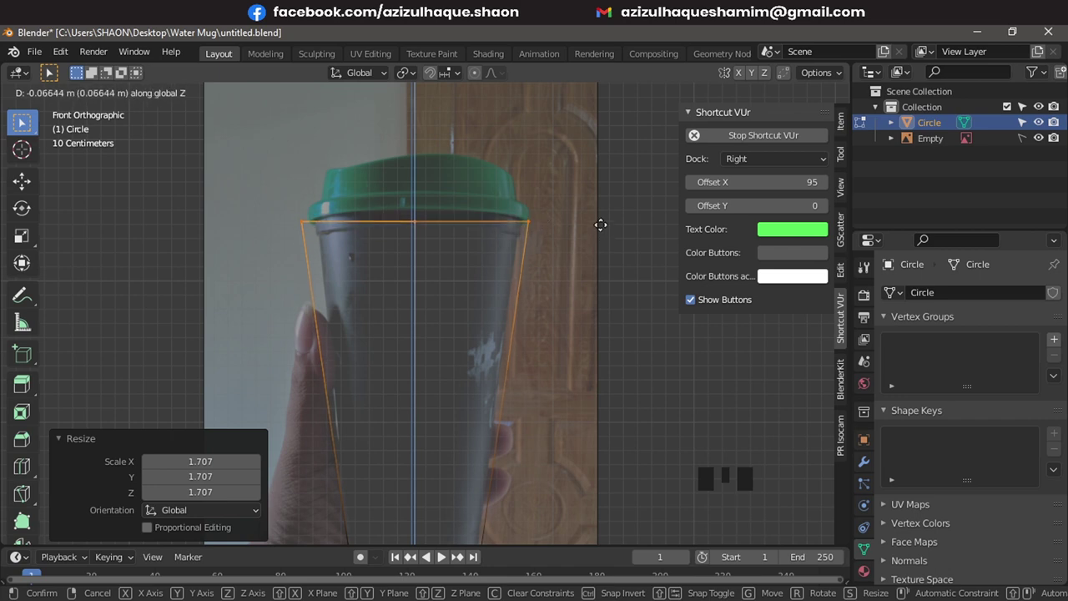
pyautogui.press('s')
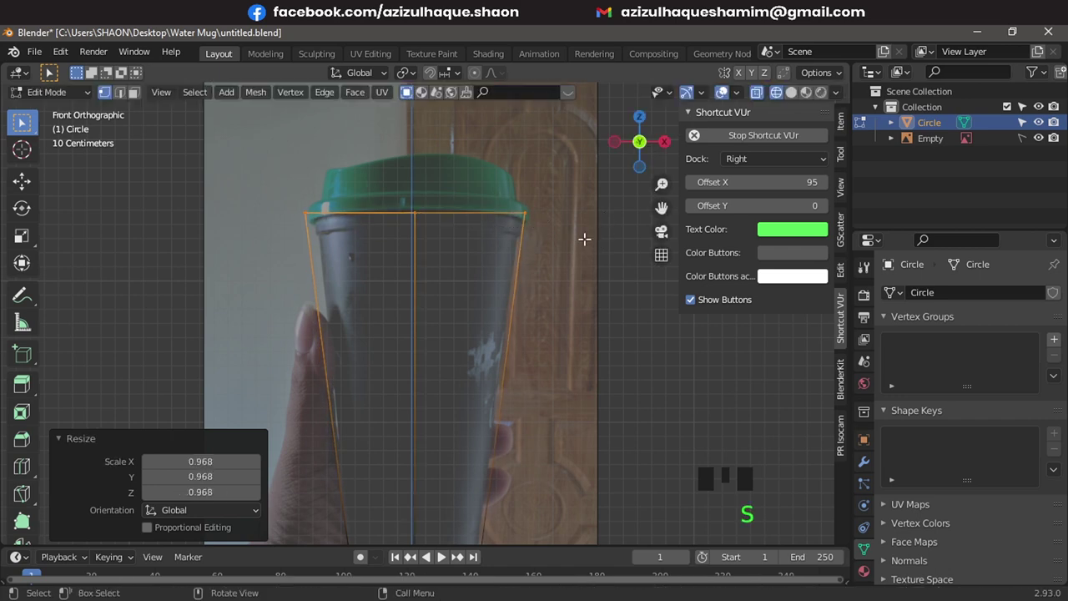
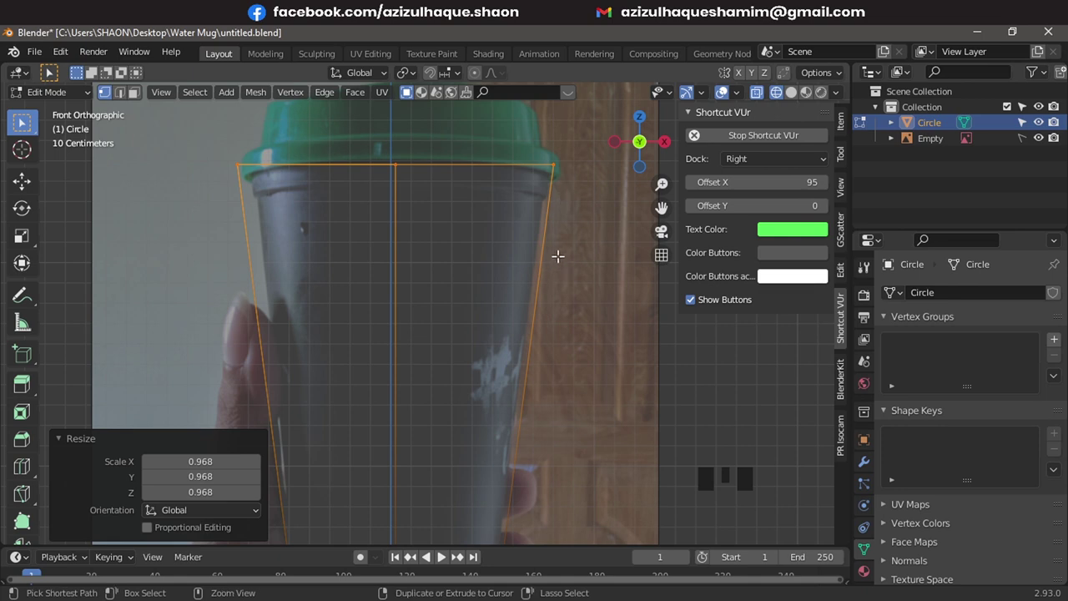
# - Add an edge loop below the rim, adjust the bottom ring and delete the top face for an open cup
pyautogui.press('ctrl+r')
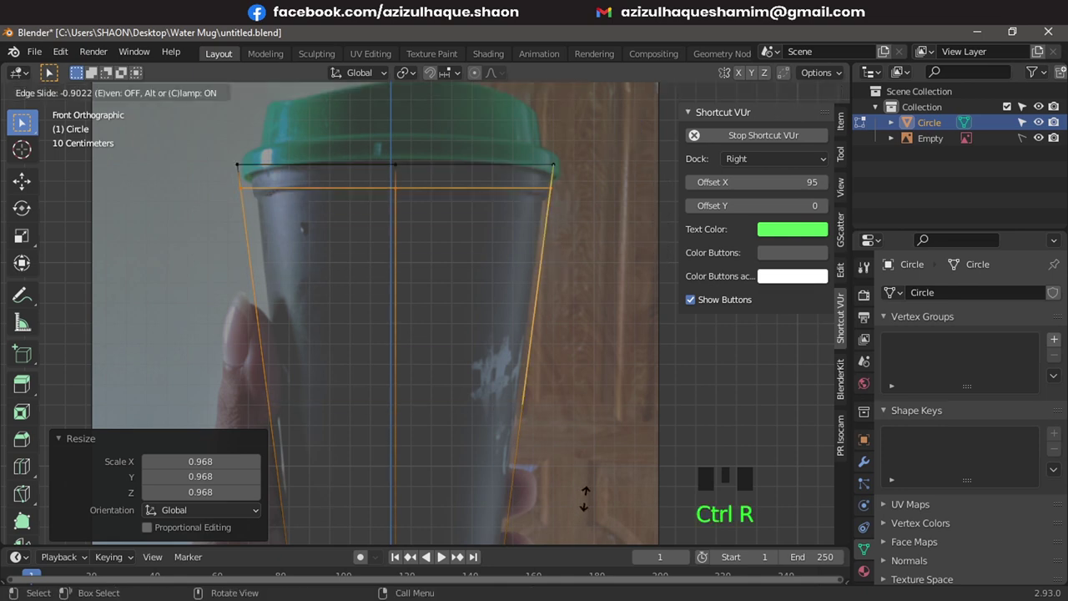
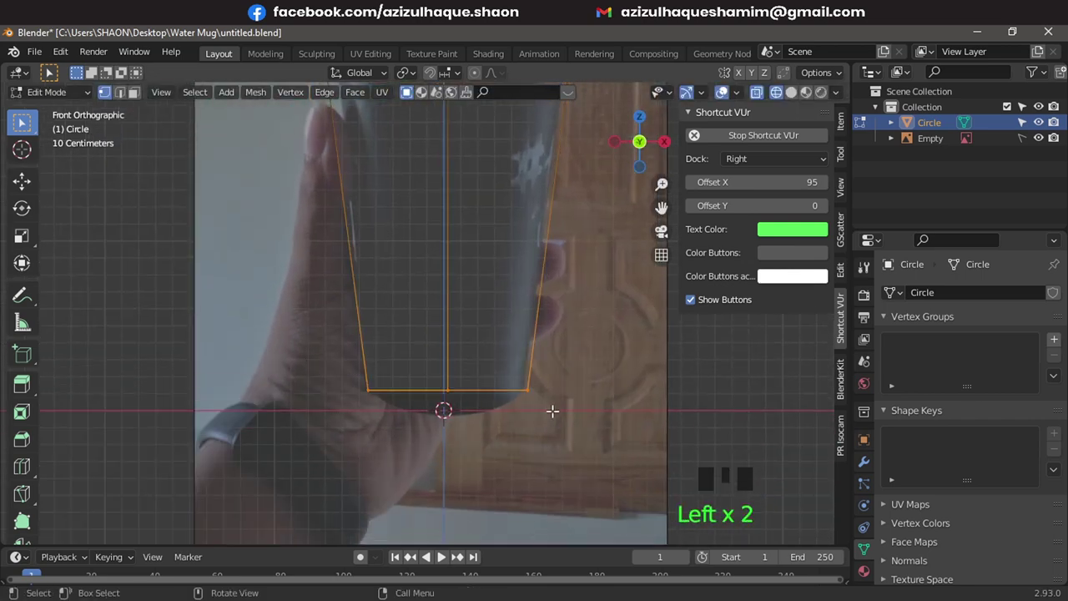
pyautogui.press('g')
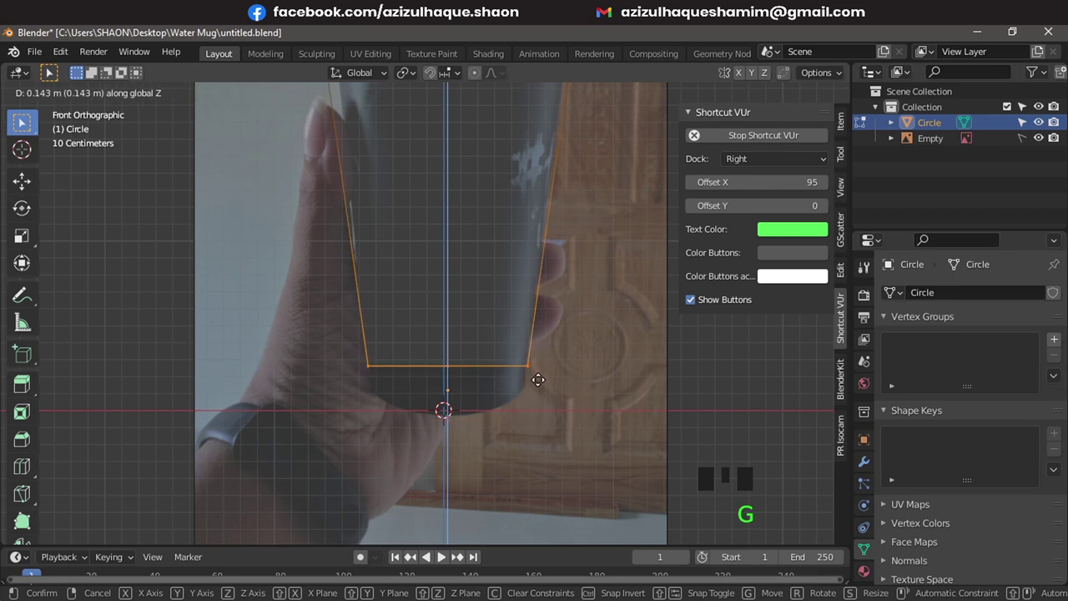
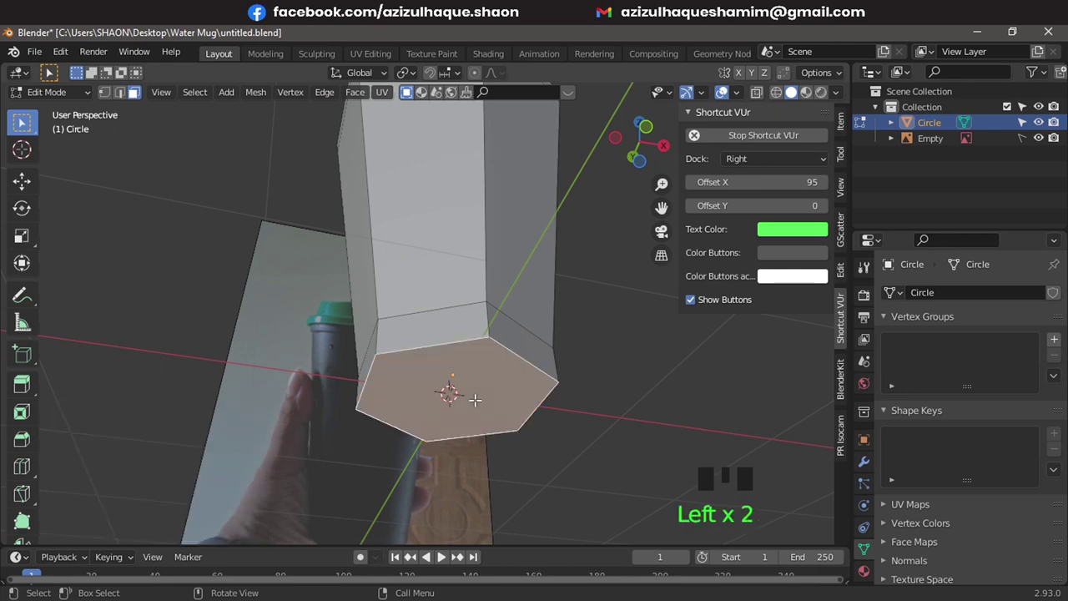
pyautogui.press('x')
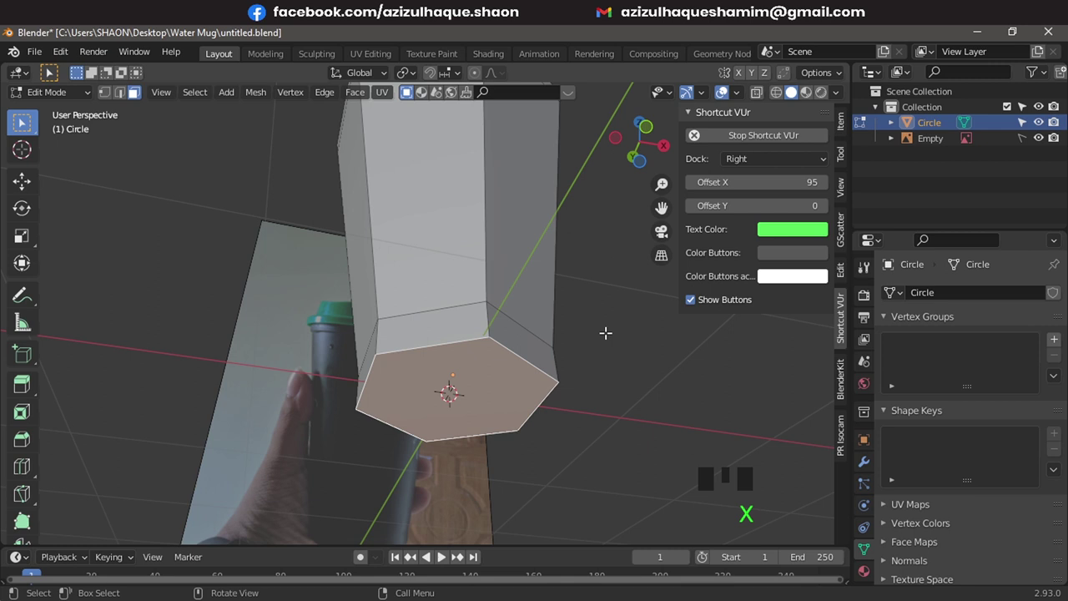
pyautogui.press('x')
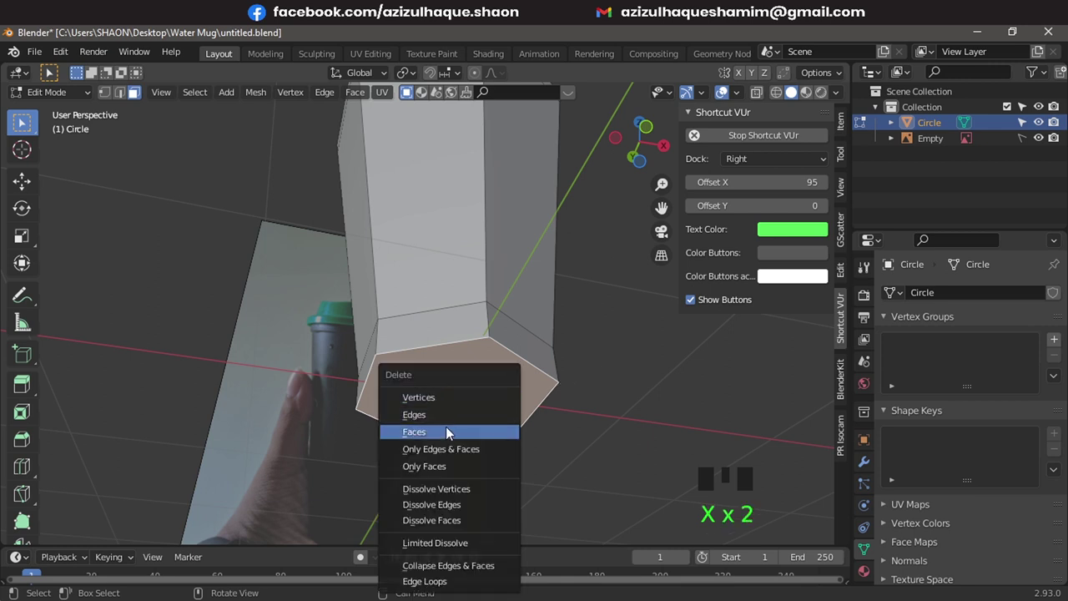
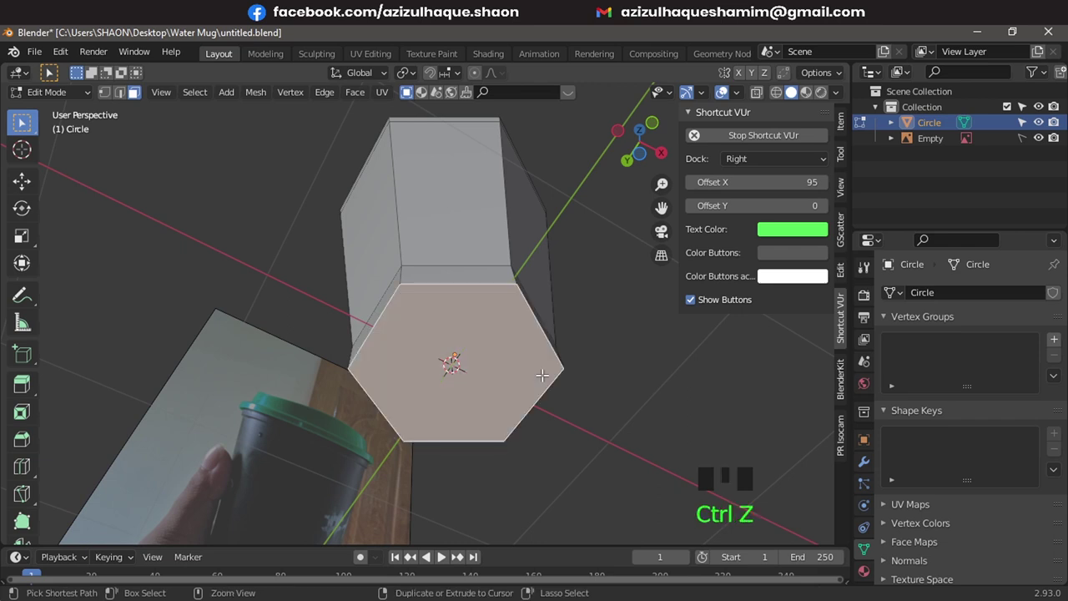
pyautogui.press('ctrl+z')
pyautogui.press('ctrl+z')
pyautogui.press('ctrl+z')
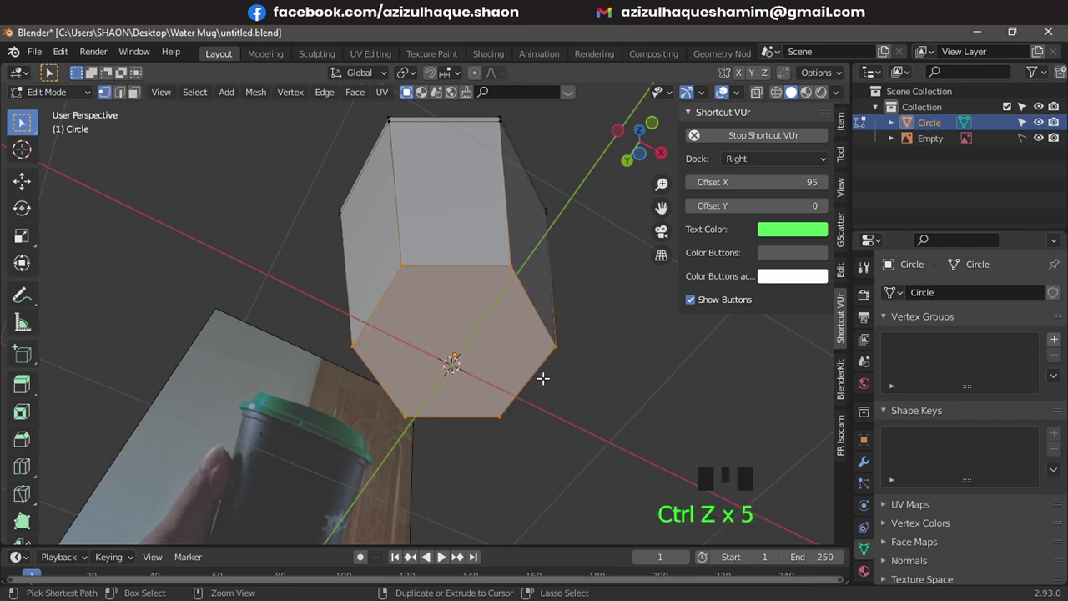
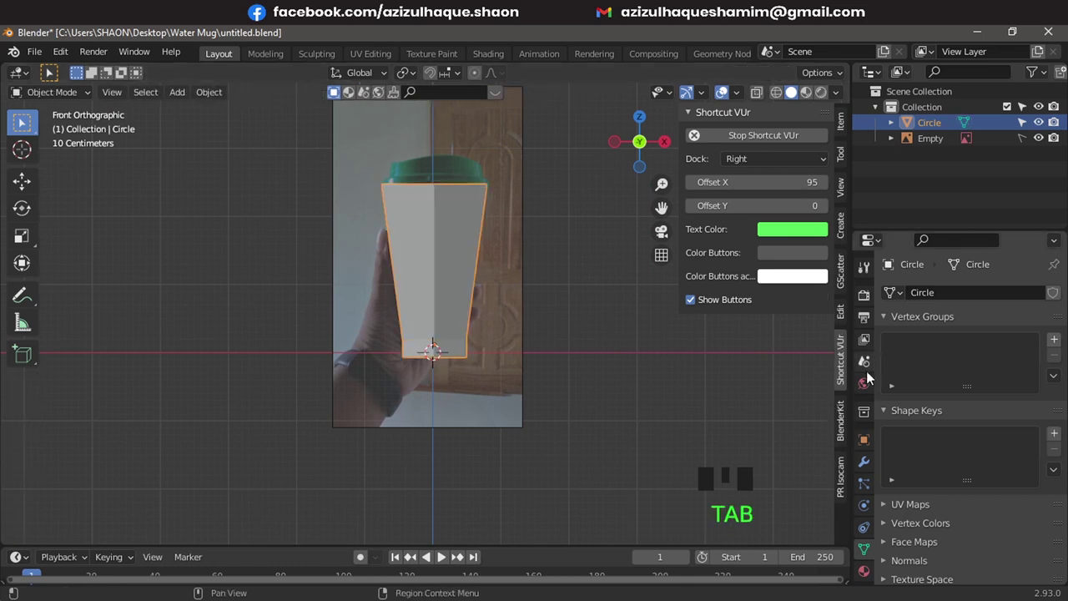
# - Add a Subdivision Surface modifier with viewport and render levels 3
pyautogui.moveTo(875, 469); pyautogui.dragTo(963, 297)
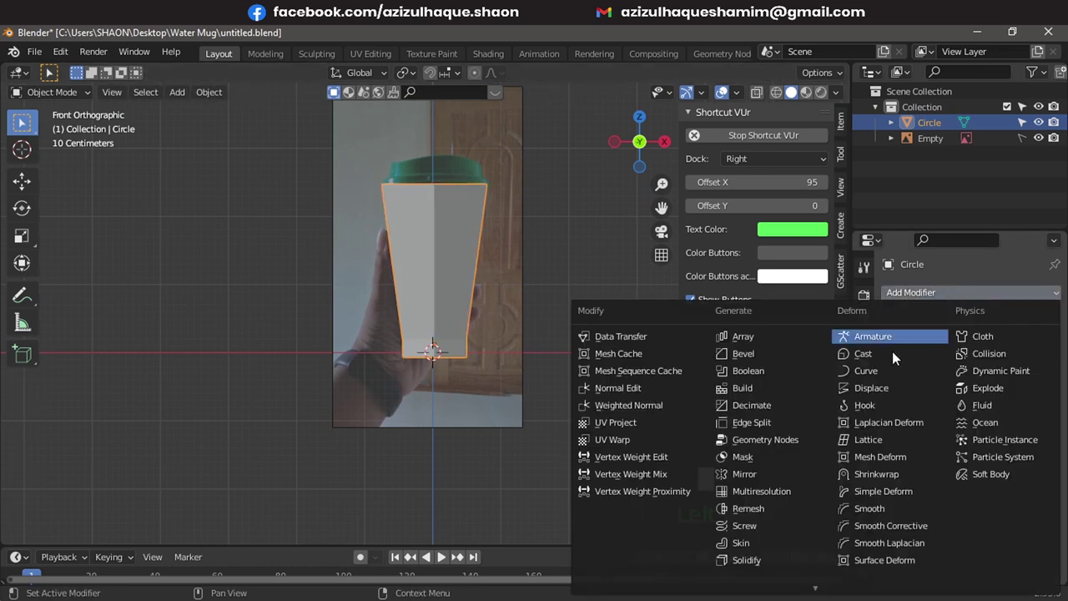
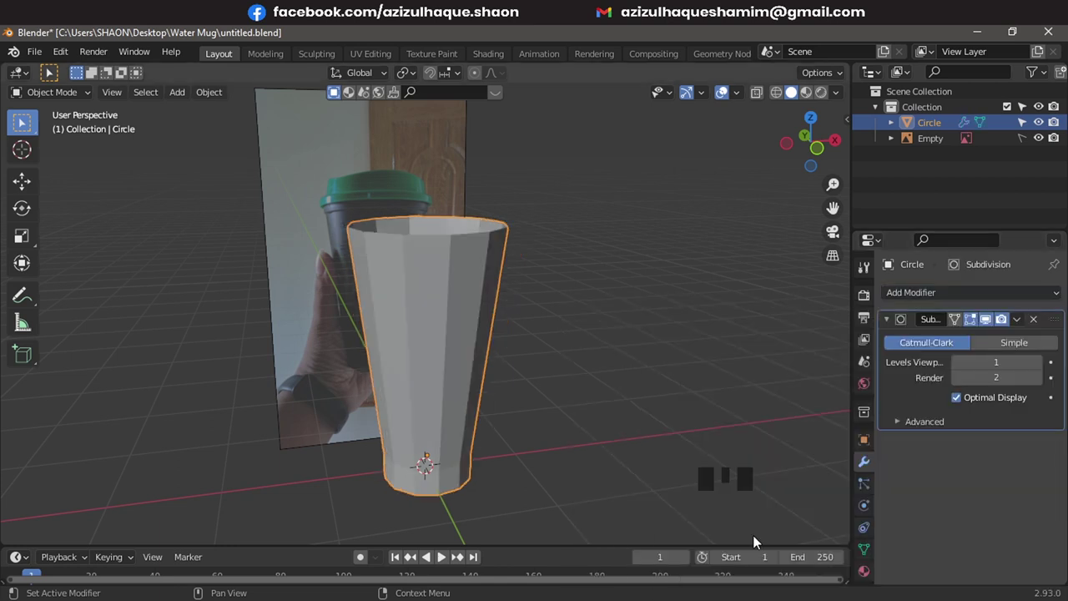
pyautogui.moveTo(476, 327); pyautogui.dragTo(1049, 370)
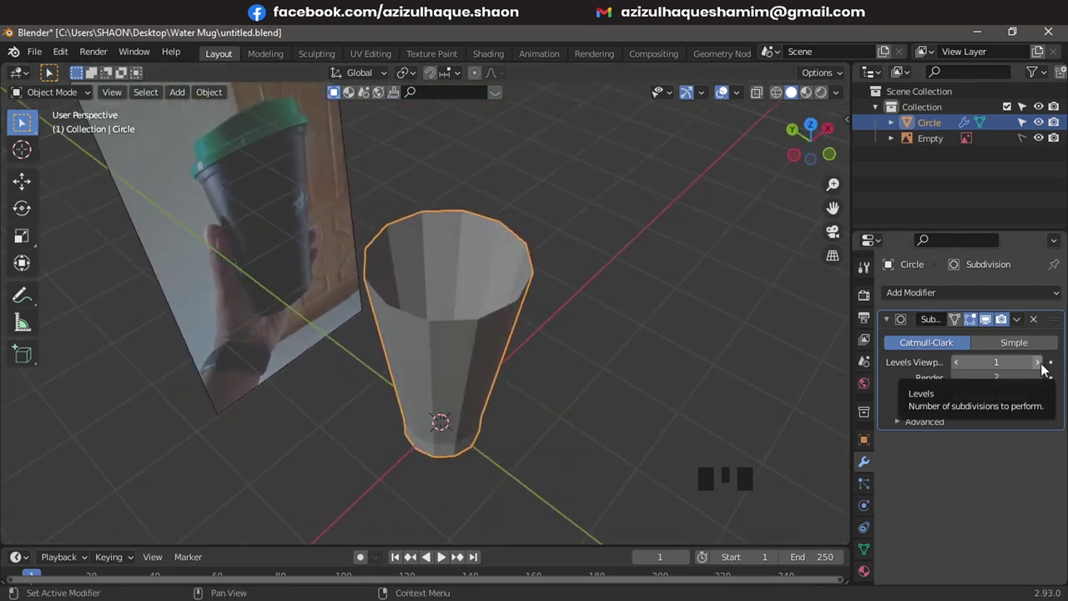
pyautogui.moveTo(1049, 370); pyautogui.dragTo(587, 322)
pyautogui.moveTo(587, 322); pyautogui.dragTo(423, 268)
pyautogui.moveTo(423, 268); pyautogui.dragTo(462, 277)
pyautogui.moveTo(462, 277); pyautogui.dragTo(476, 140)
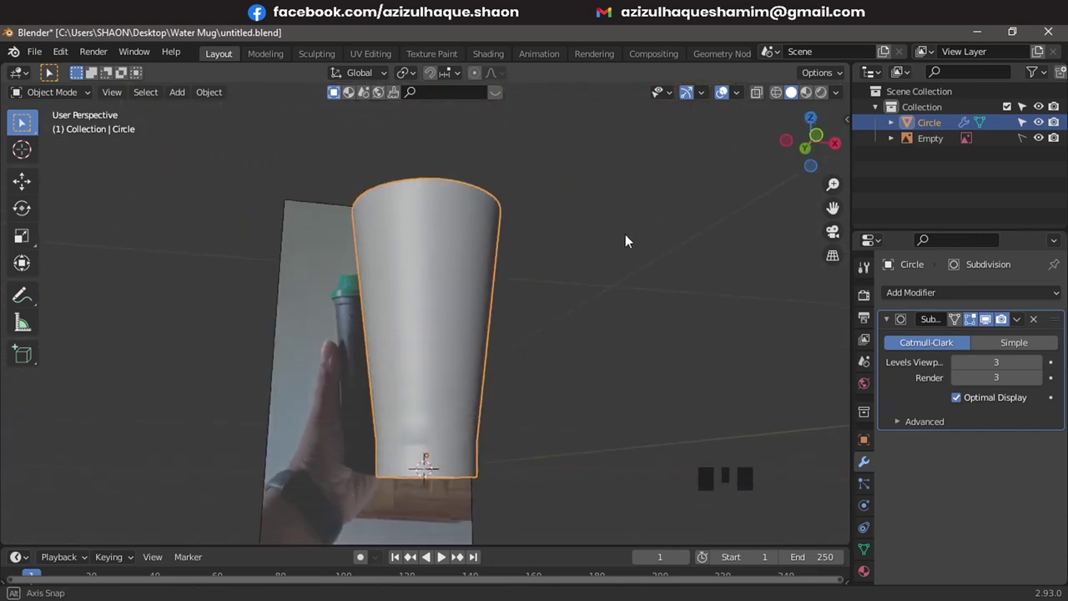
# - Inspect the smoothed cup from the front with the top rim in view
pyautogui.moveTo(519, 304); pyautogui.dragTo(495, 306)
pyautogui.press('KP_1')
pyautogui.scroll(-3)
pyautogui.moveTo(472, 303); pyautogui.dragTo(475, 378)
pyautogui.scroll(3)
pyautogui.scroll(3)
pyautogui.click(993, 324)
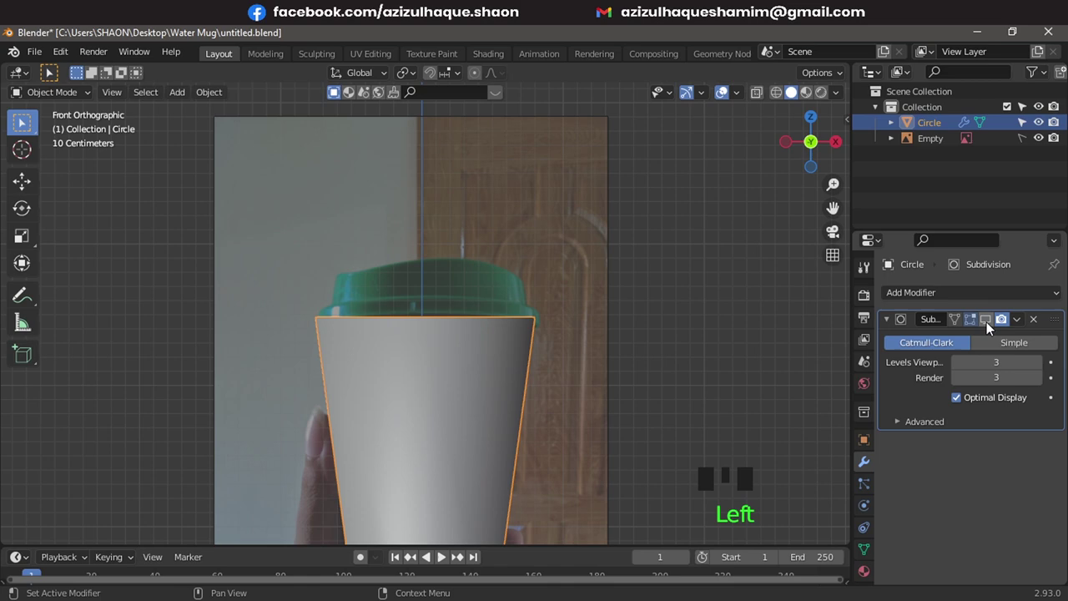
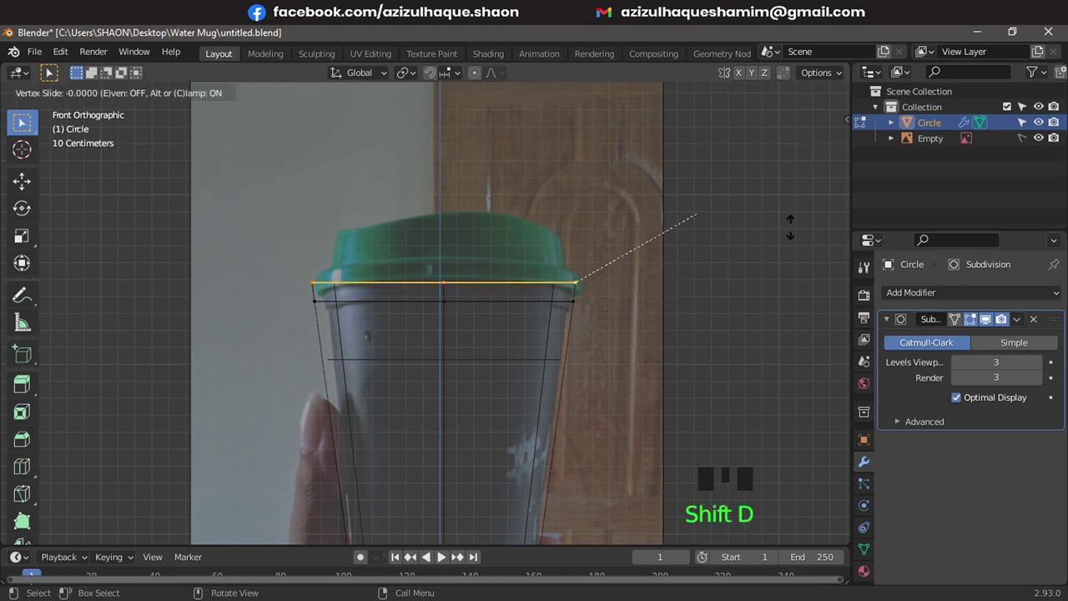
# - Duplicate the top rim ring and separate it into its own object Circle.001 for the lid
pyautogui.press('g')
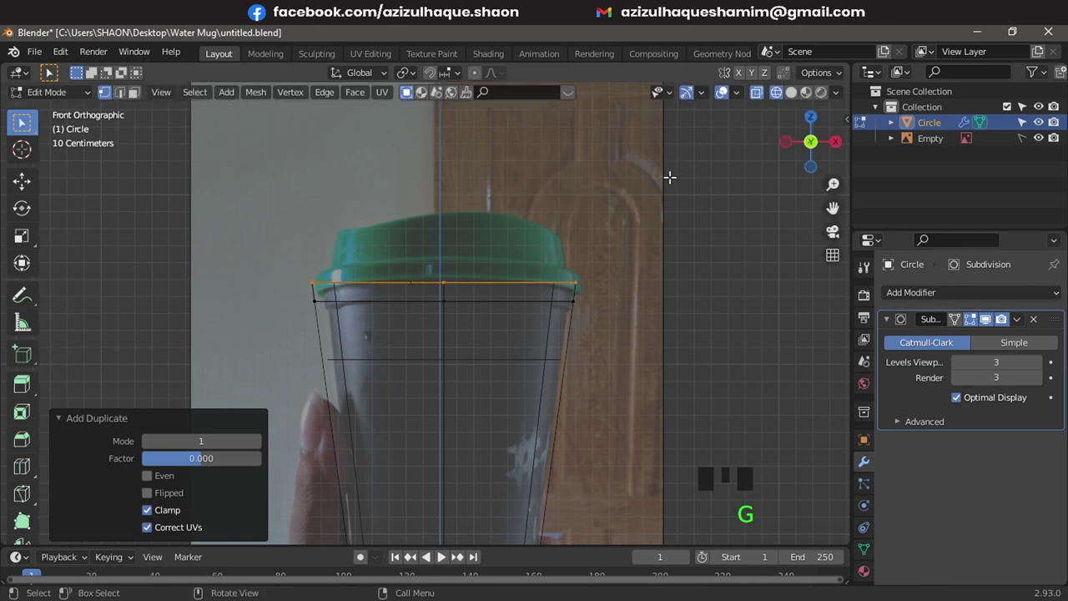
pyautogui.press('p')
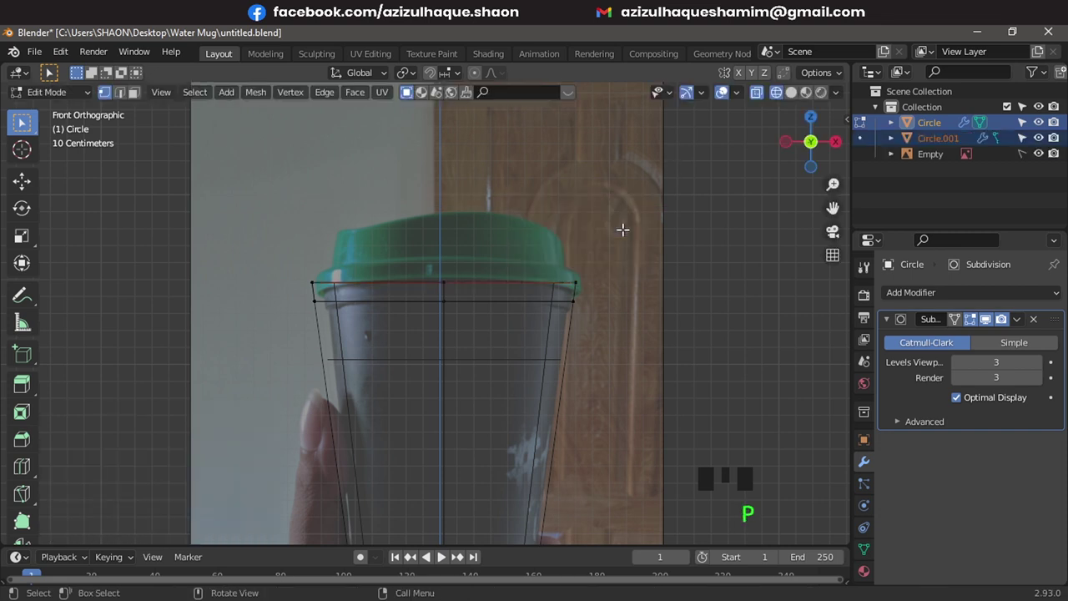
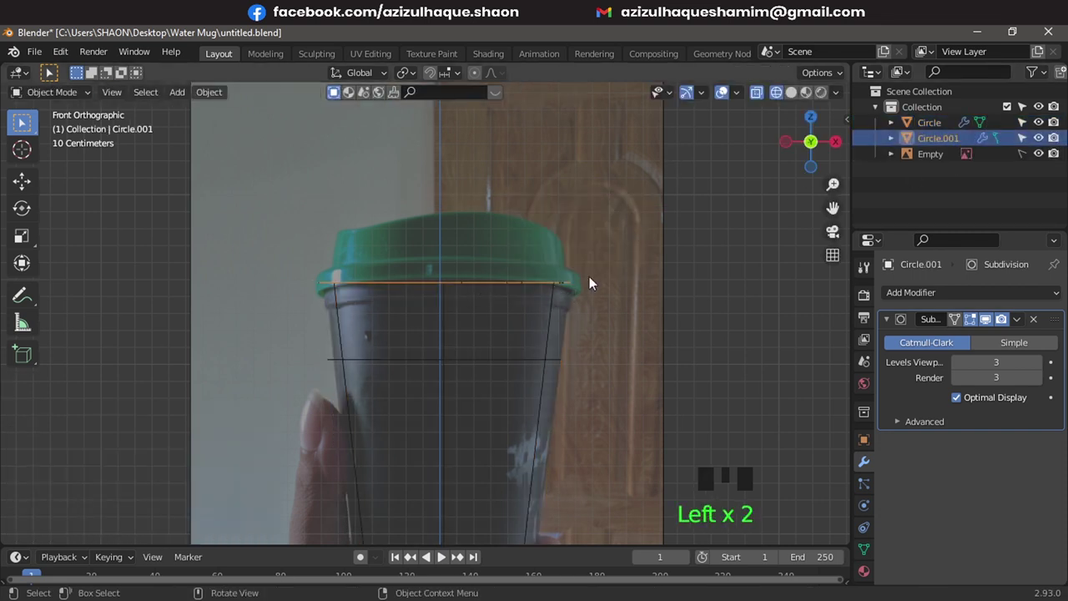
pyautogui.scroll(3)
pyautogui.moveTo(600, 291); pyautogui.dragTo(309, 265)
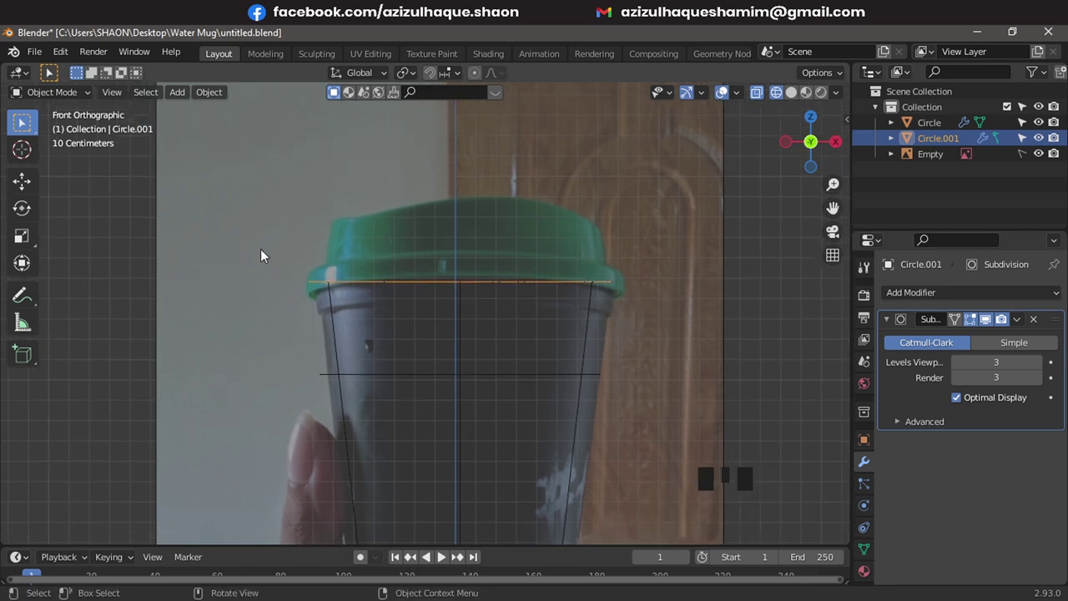
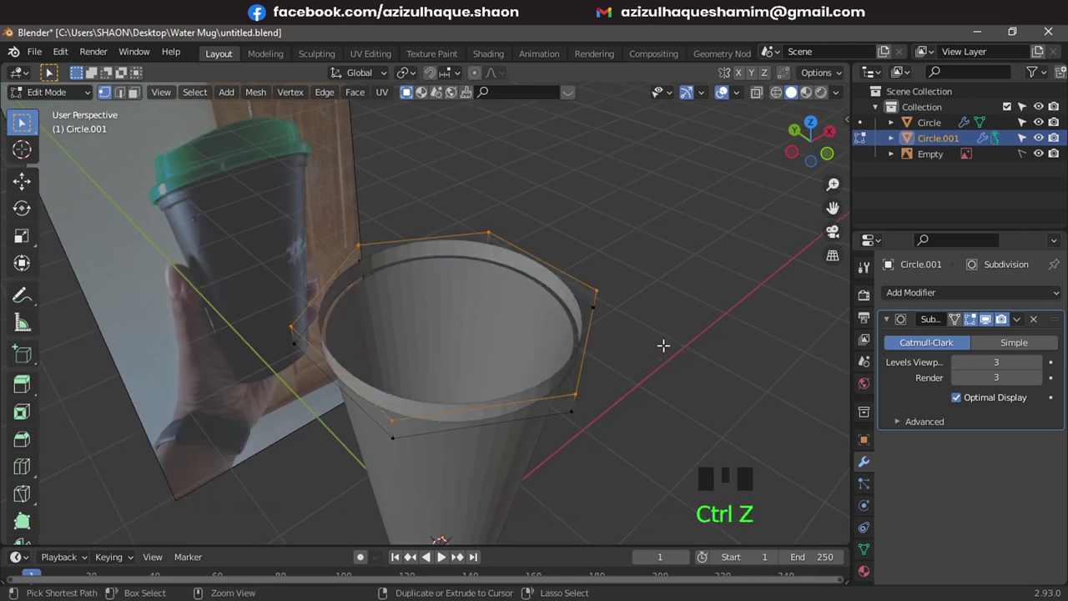
# - Extrude and scale the Circle.001 ring outward, inward and down into a thick rounded rim
pyautogui.press('s')
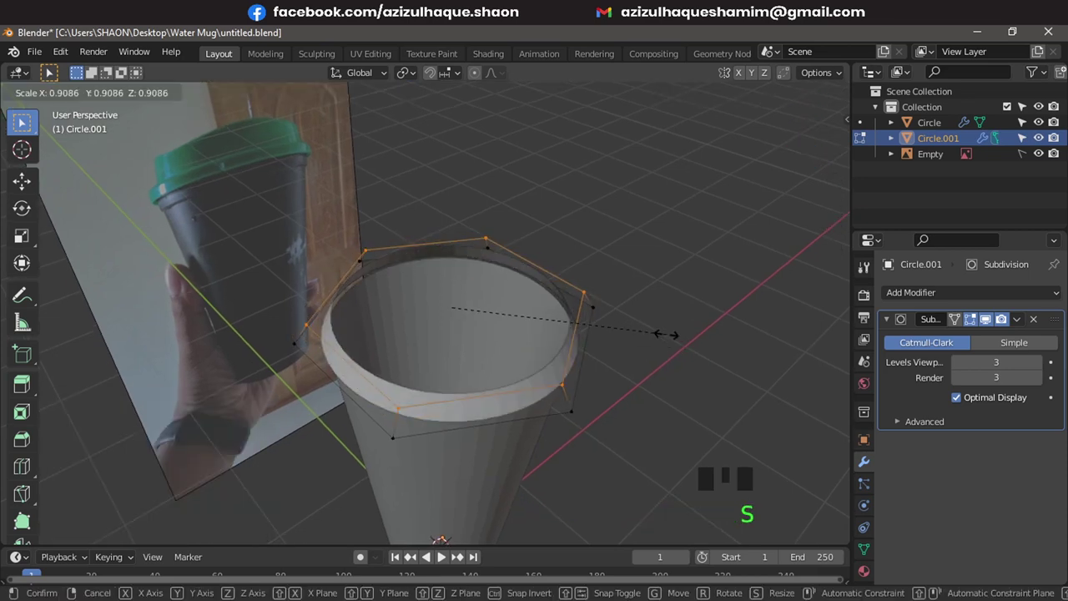
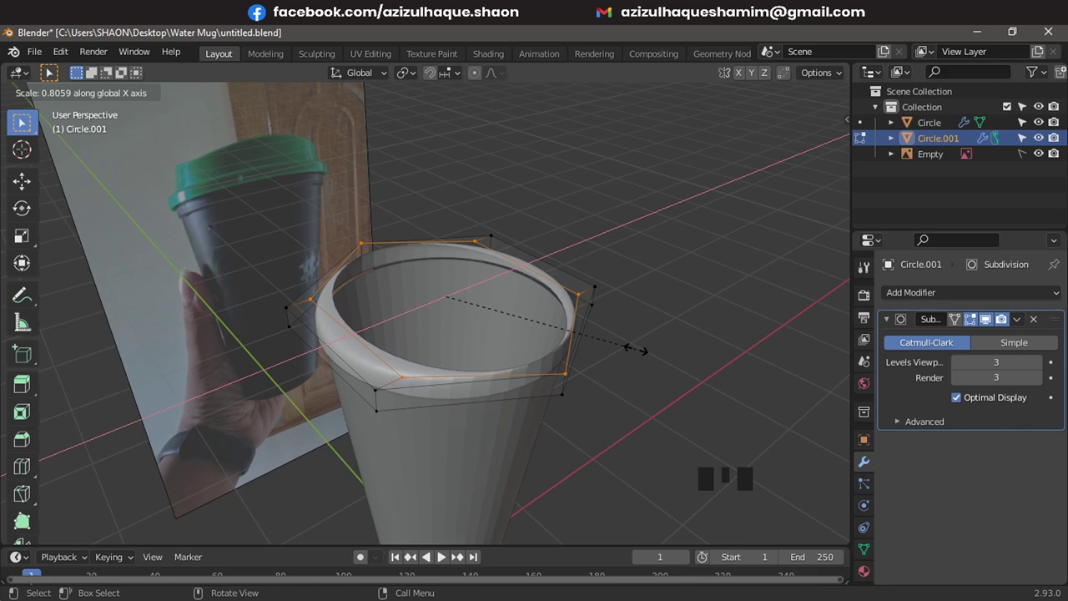
pyautogui.press('s')
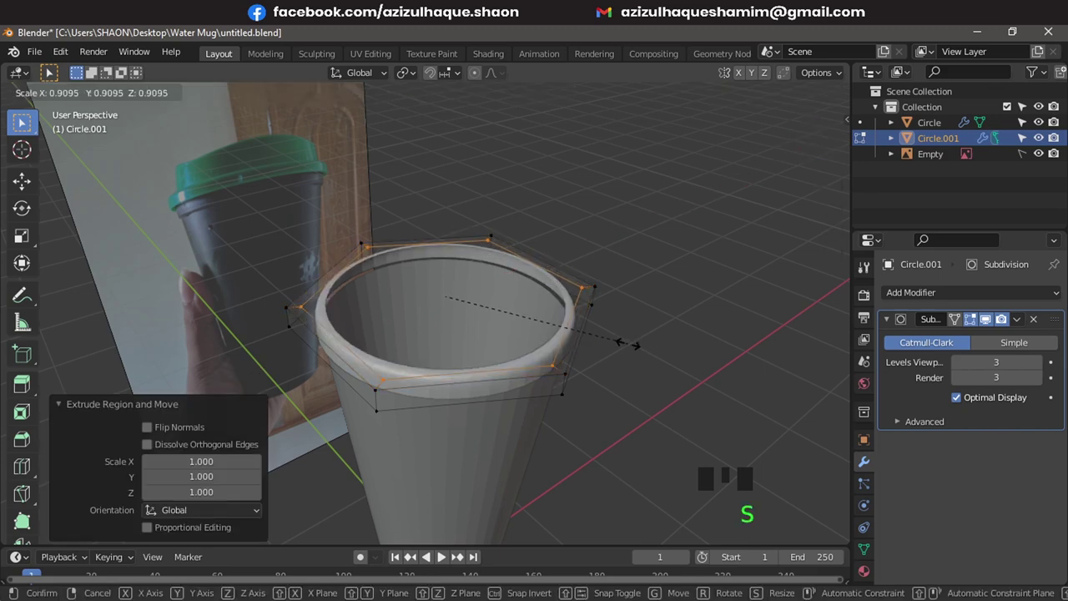
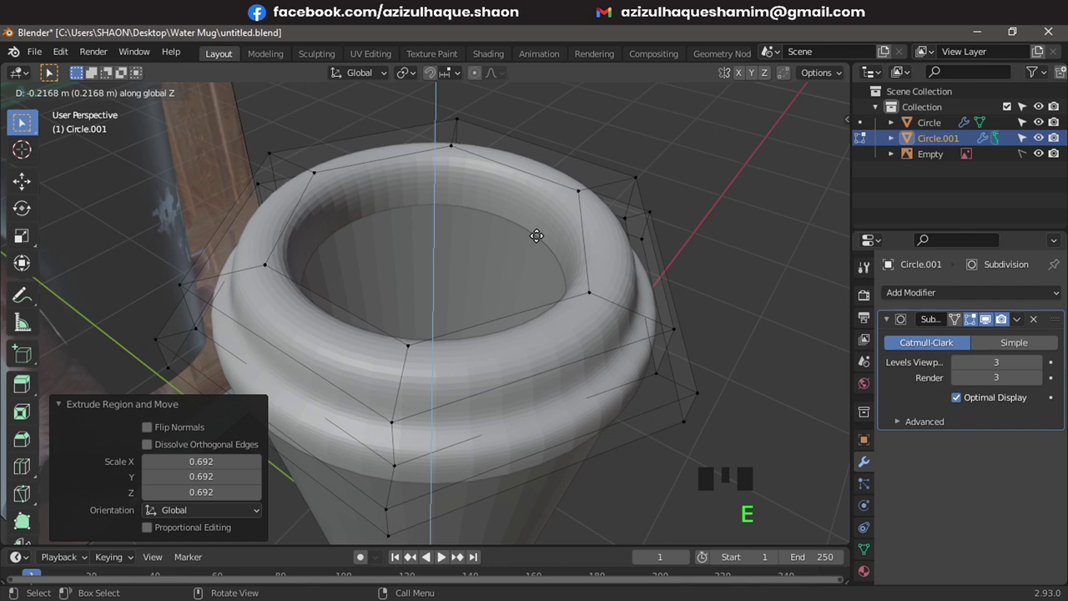
# - From front view in wireframe, move the lid's inner edge ring to match the photo's rim profile
pyautogui.press('KP_1')
pyautogui.press('shift+z')
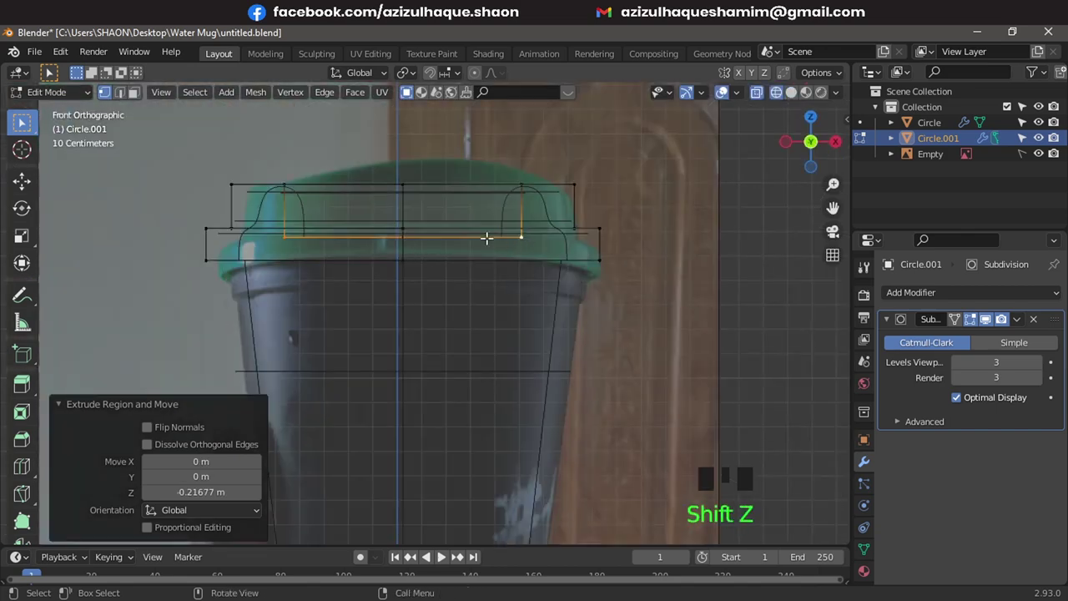
pyautogui.press('g')
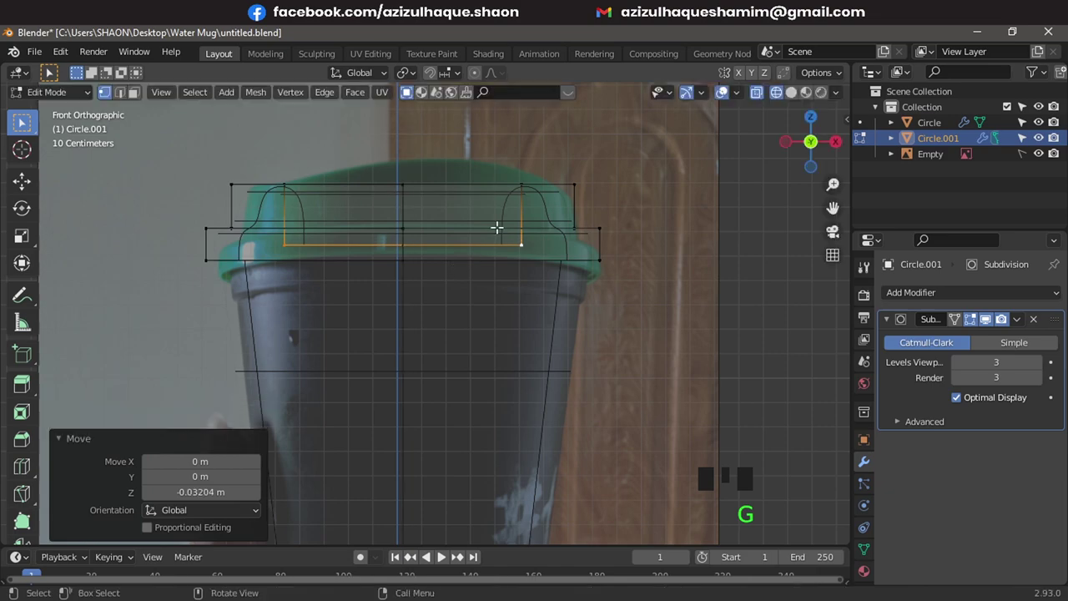
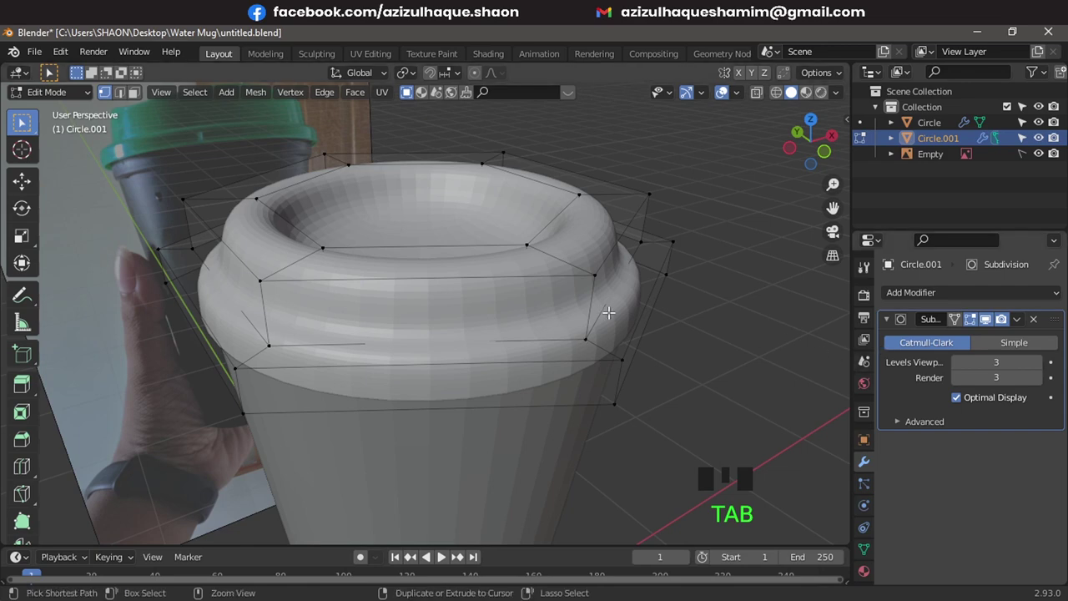
# - Add two edge loops around the lid's outer wall and slide them toward the stepped dome shape
pyautogui.press('ctrl+r')
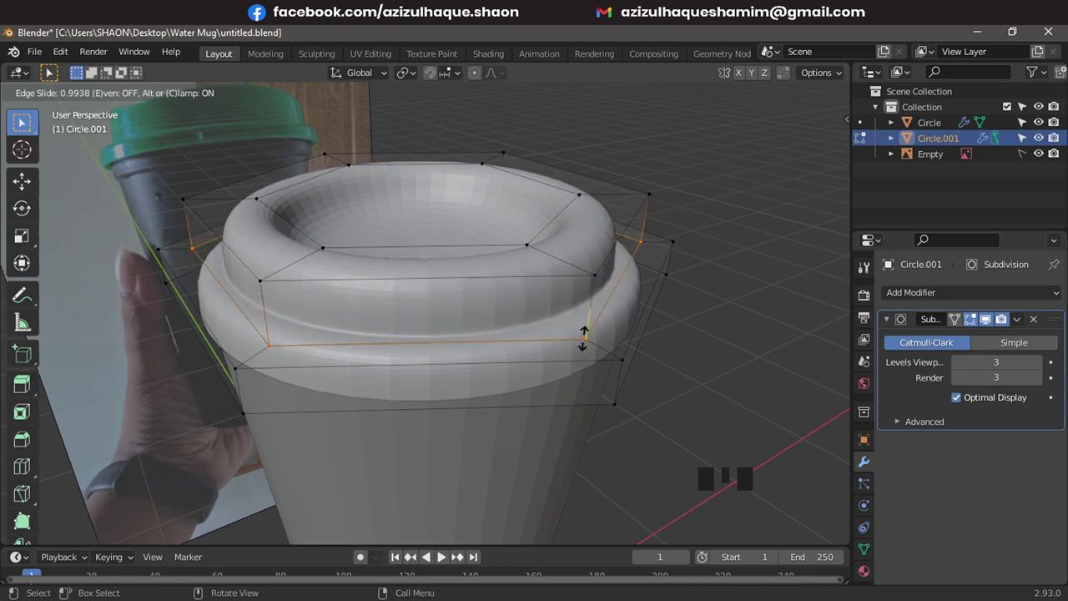
pyautogui.press('ctrl+r')
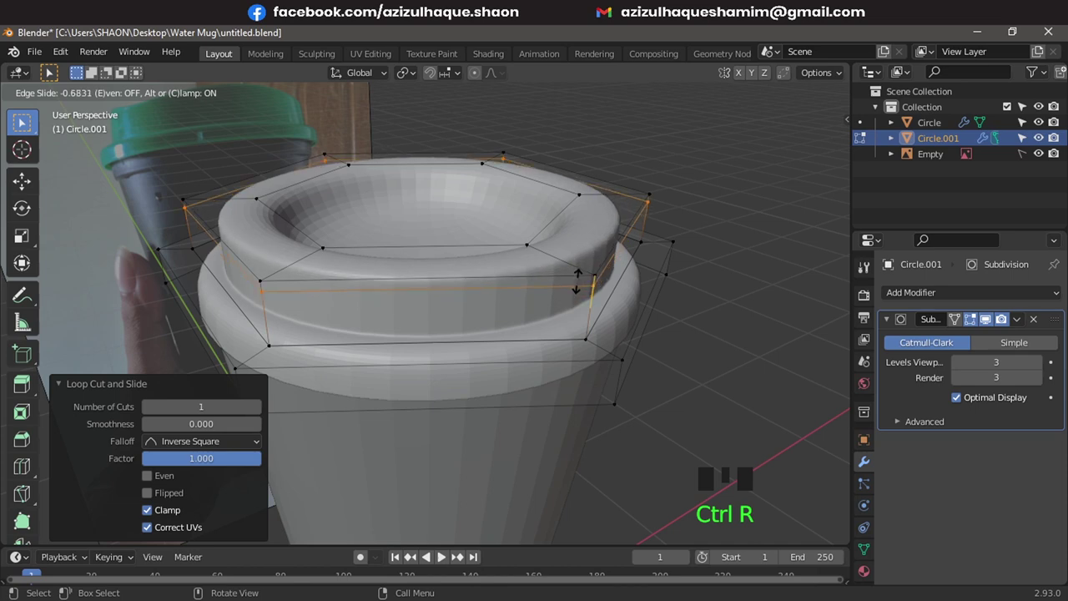
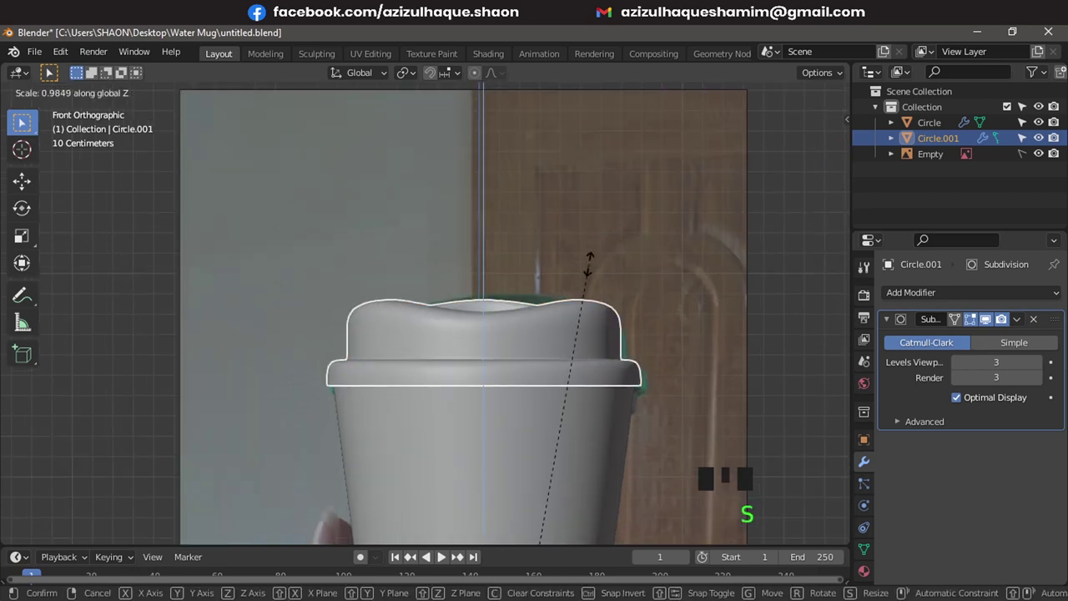
# - Squash the lid slightly in height and finish editing its mesh
pyautogui.moveTo(586, 314); pyautogui.dragTo(692, 249)
pyautogui.press('s')
pyautogui.scroll(3)
pyautogui.press('Tab')
pyautogui.scroll(-3)
pyautogui.press('Tab')
pyautogui.scroll(-3)
pyautogui.moveTo(495, 350); pyautogui.dragTo(448, 360)
# - Select the cup body and lid together and move them upward, then select the cup body alone
pyautogui.moveTo(447, 360); pyautogui.dragTo(27, 179)
pyautogui.moveTo(26, 179); pyautogui.dragTo(414, 308)
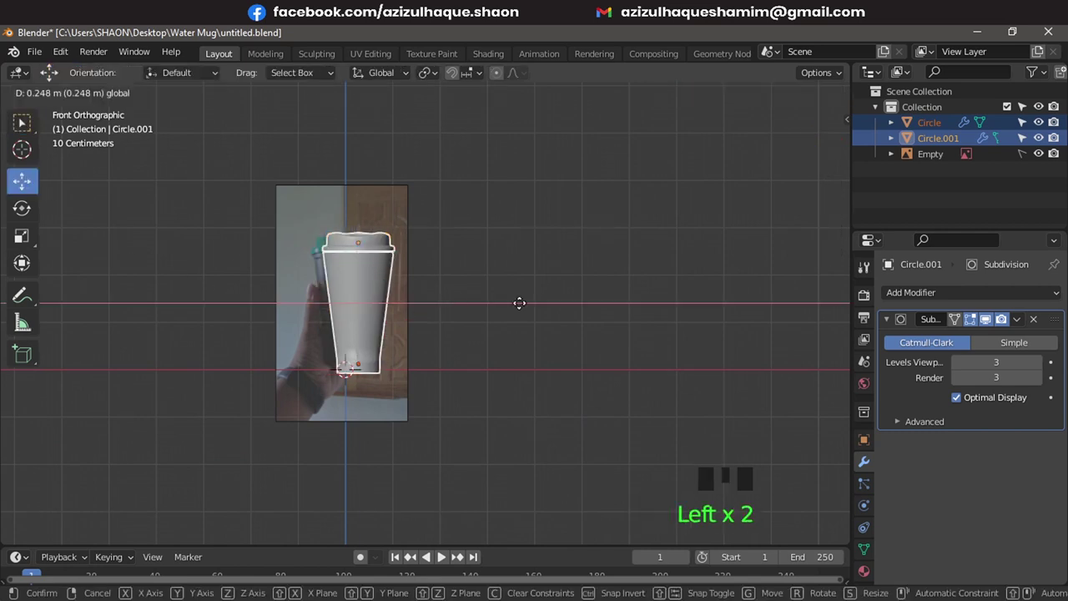
pyautogui.moveTo(677, 274); pyautogui.dragTo(641, 357)
pyautogui.scroll(3)
pyautogui.moveTo(518, 301); pyautogui.dragTo(474, 220)
pyautogui.click(475, 220)
pyautogui.scroll(3)
pyautogui.moveTo(556, 296); pyautogui.dragTo(450, 371)
pyautogui.press('Tab')
pyautogui.press('Tab')
pyautogui.click(396, 347)
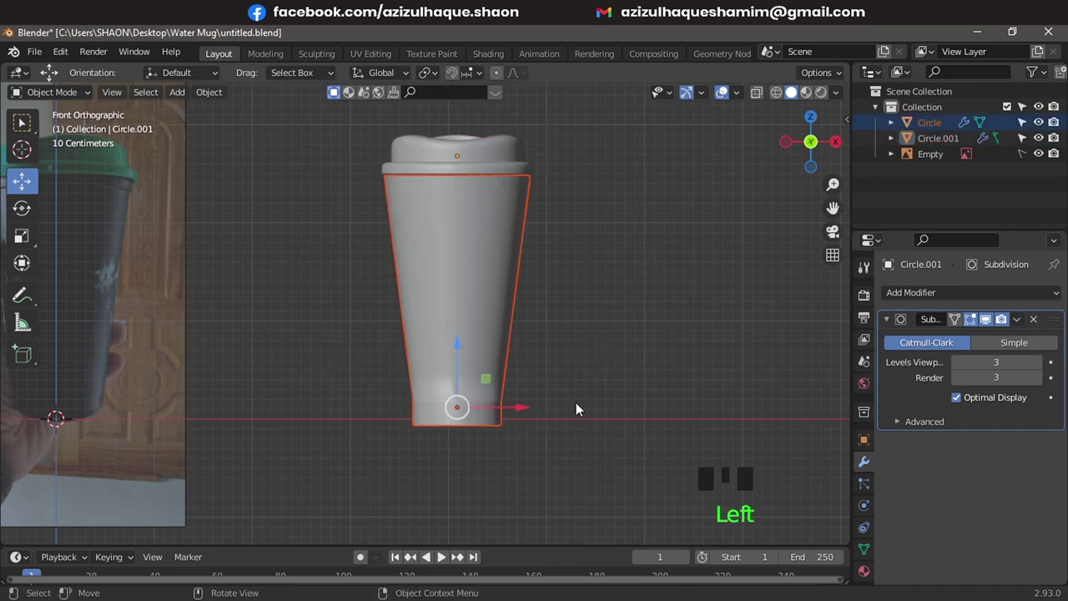
pyautogui.press('shift+a')
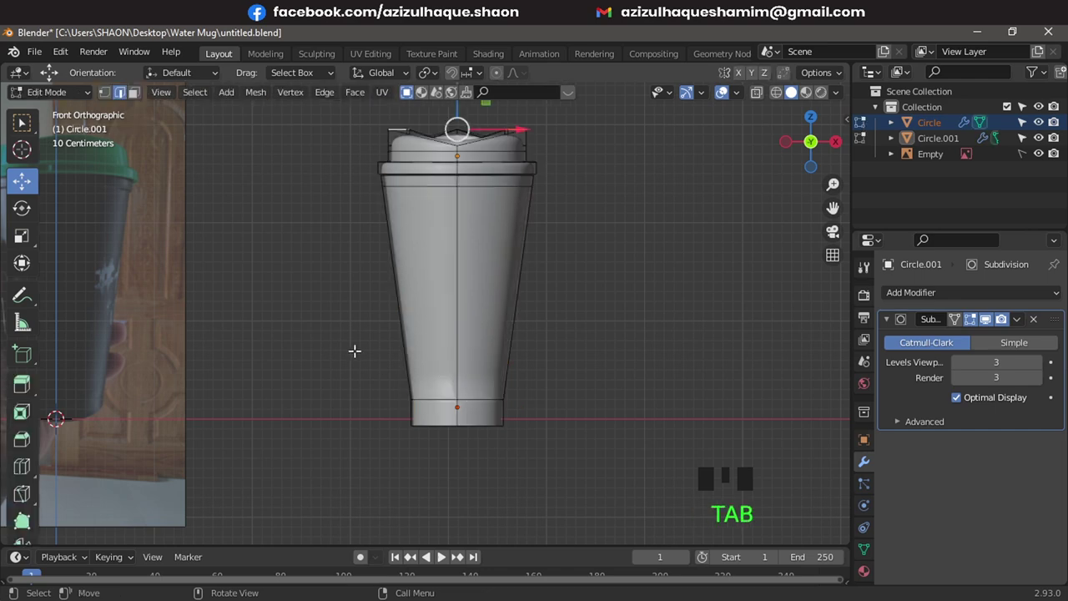
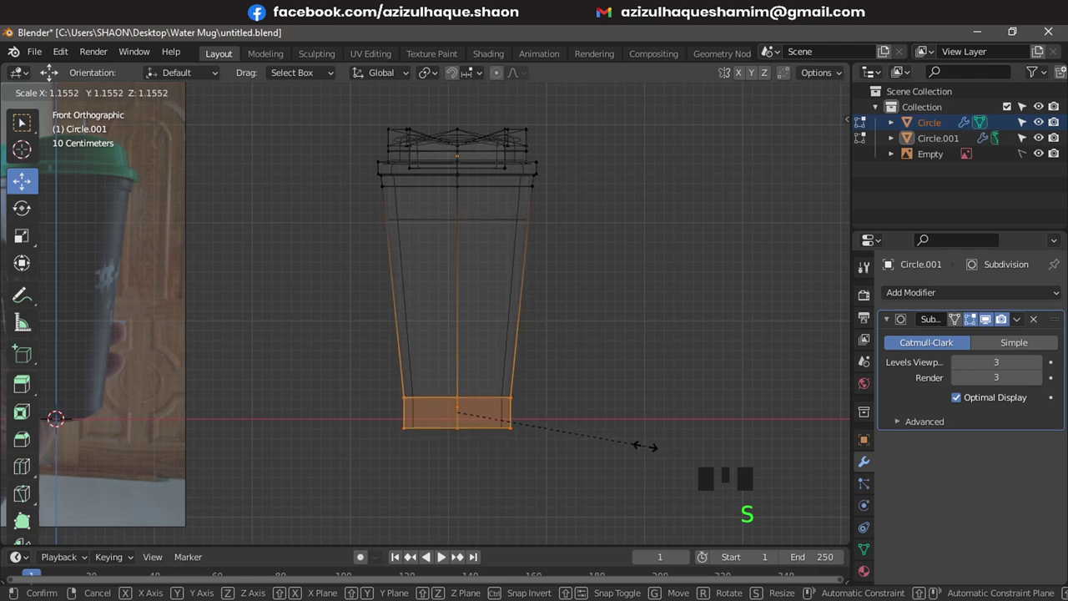
# - Scale the cup body's bottom ring about 1.155 wider, then orbit to view the underside
pyautogui.scroll(3)
pyautogui.press('Tab')
pyautogui.moveTo(534, 321); pyautogui.dragTo(562, 368)
pyautogui.press('shift+z')
pyautogui.scroll(-3)
pyautogui.moveTo(530, 313); pyautogui.dragTo(509, 372)
pyautogui.scroll(3)
pyautogui.moveTo(480, 353); pyautogui.dragTo(471, 393)
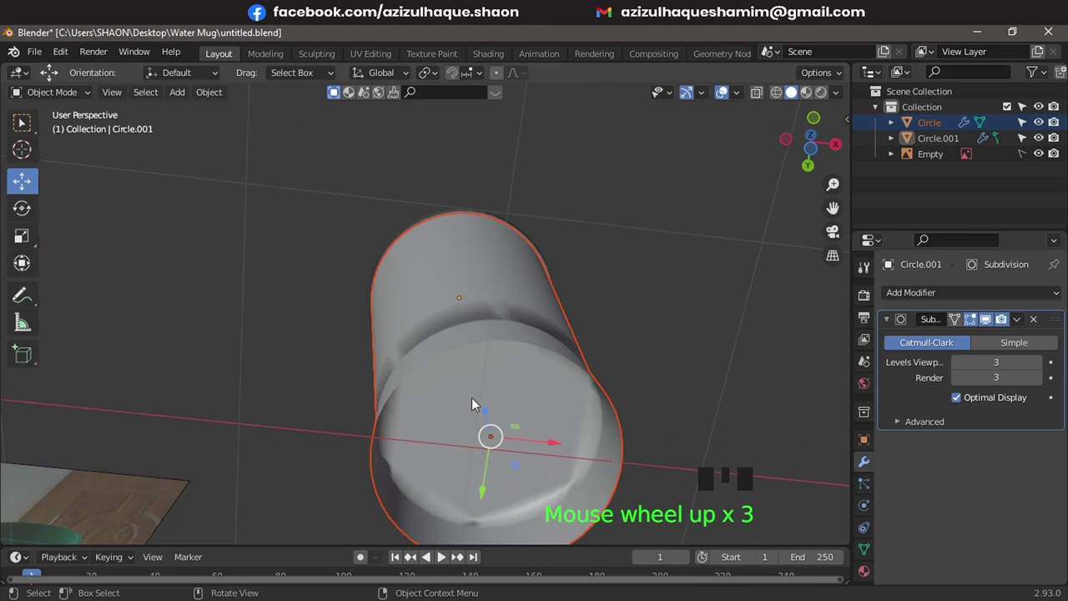
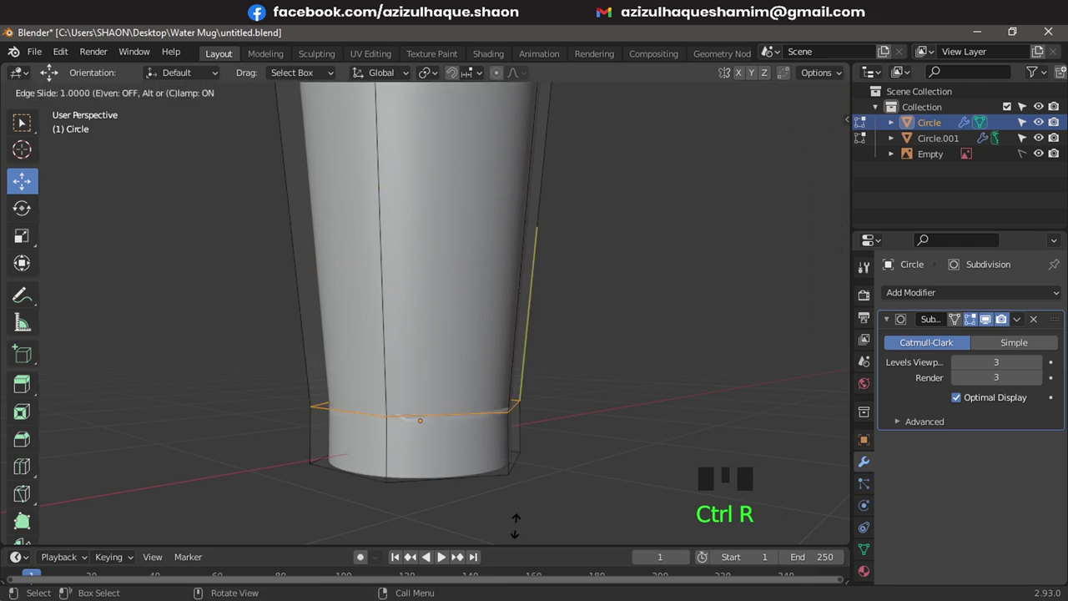
# - Add an edge loop near the cup's base, slide it into place and leave Edit Mode
pyautogui.press('ctrl+r')
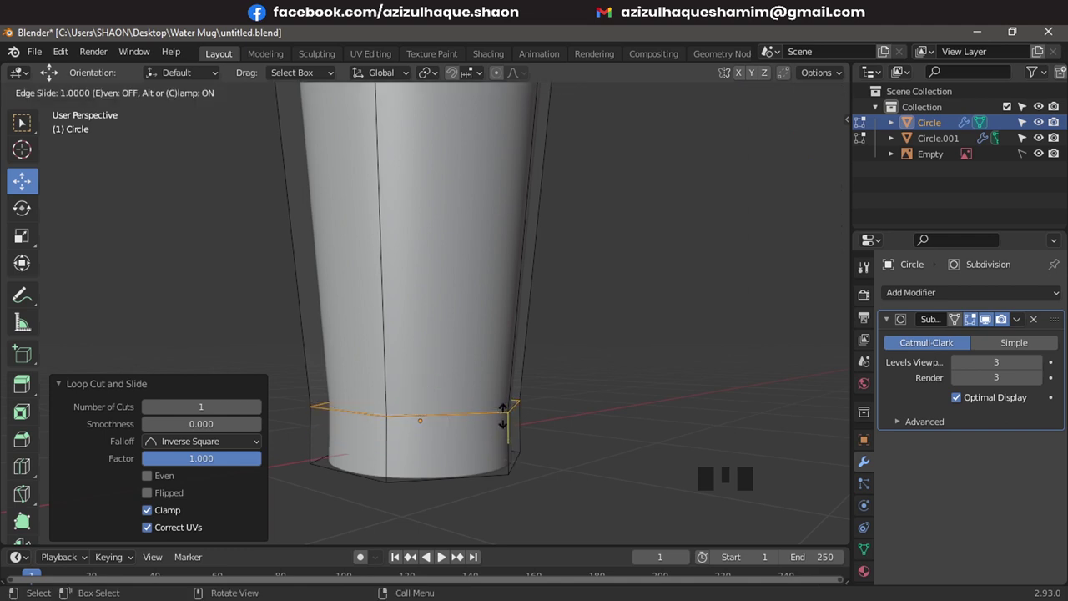
pyautogui.press('Tab')
pyautogui.moveTo(487, 390); pyautogui.dragTo(516, 378)
pyautogui.scroll(-3)
pyautogui.moveTo(414, 315); pyautogui.dragTo(474, 346)
pyautogui.scroll(3)
pyautogui.moveTo(382, 231); pyautogui.dragTo(578, 356)
# - From top view, select both cup body and lid and rotate them 180 degrees
pyautogui.press('KP_1')
pyautogui.scroll(3)
pyautogui.scroll(-3)
pyautogui.moveTo(577, 344); pyautogui.dragTo(481, 406)
pyautogui.press('KP_7')
pyautogui.scroll(3)
pyautogui.moveTo(487, 402); pyautogui.dragTo(484, 187)
pyautogui.scroll(-3)
pyautogui.moveTo(331, 192); pyautogui.dragTo(557, 206)
pyautogui.press('r')
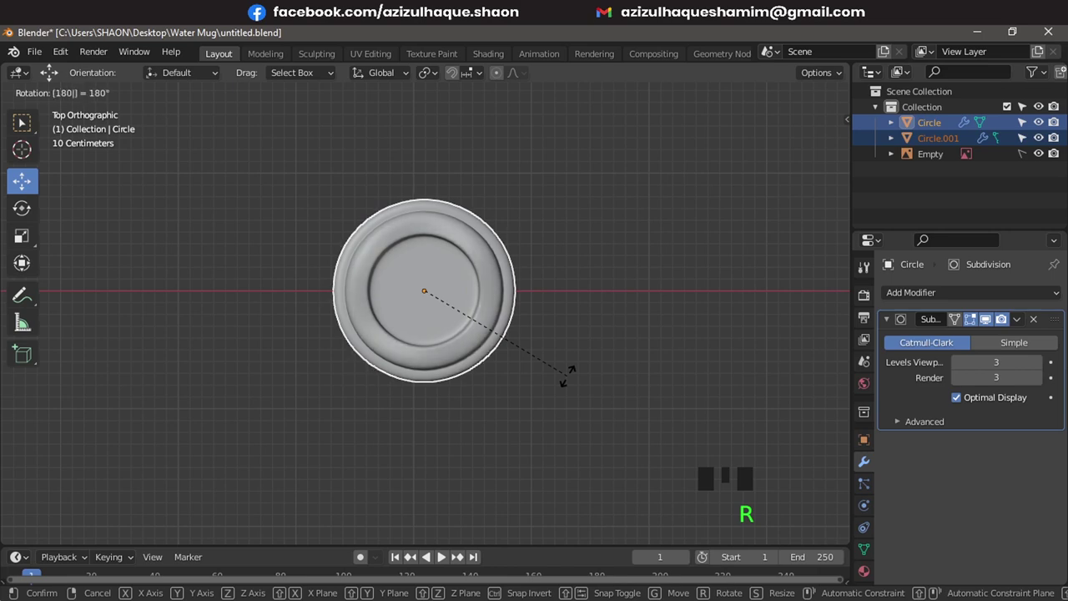
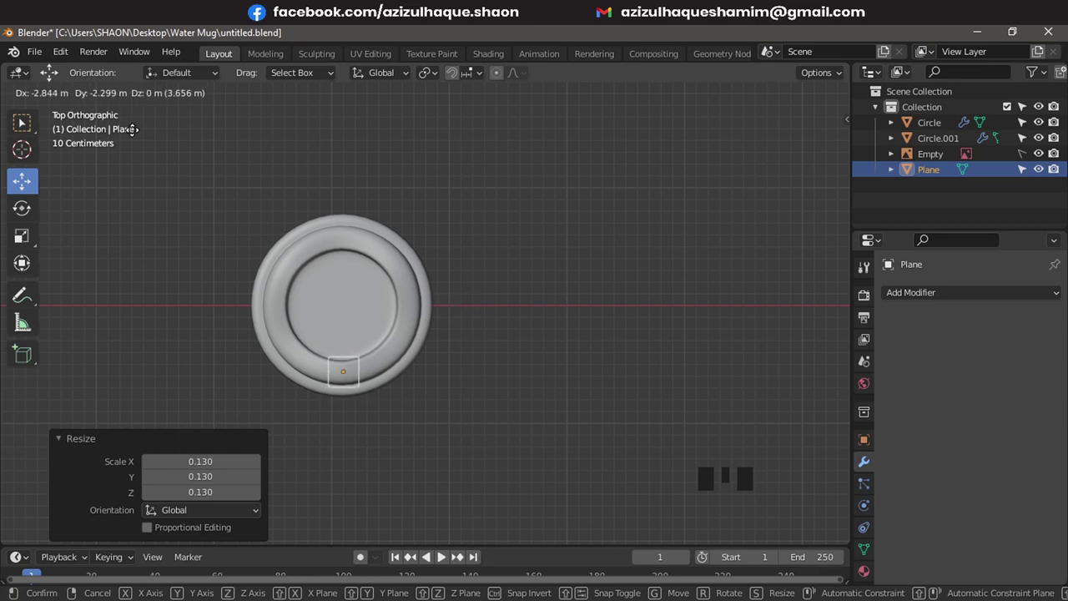
# - Raise the plane along Z until it sits on the lid surface
pyautogui.scroll(3)
pyautogui.moveTo(450, 266); pyautogui.dragTo(517, 263)
pyautogui.press('s')
pyautogui.press('g')
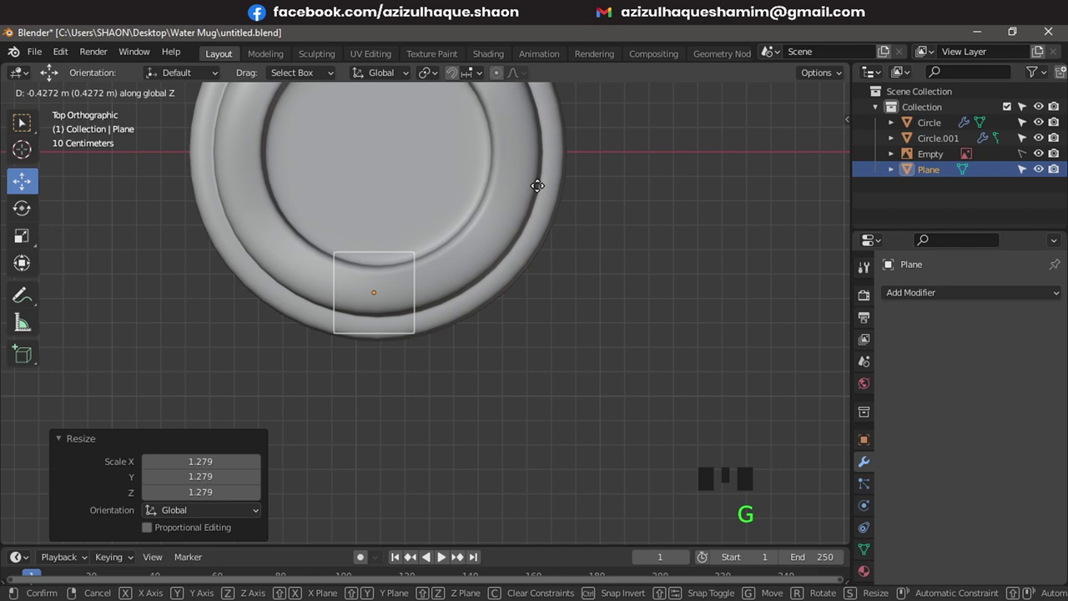
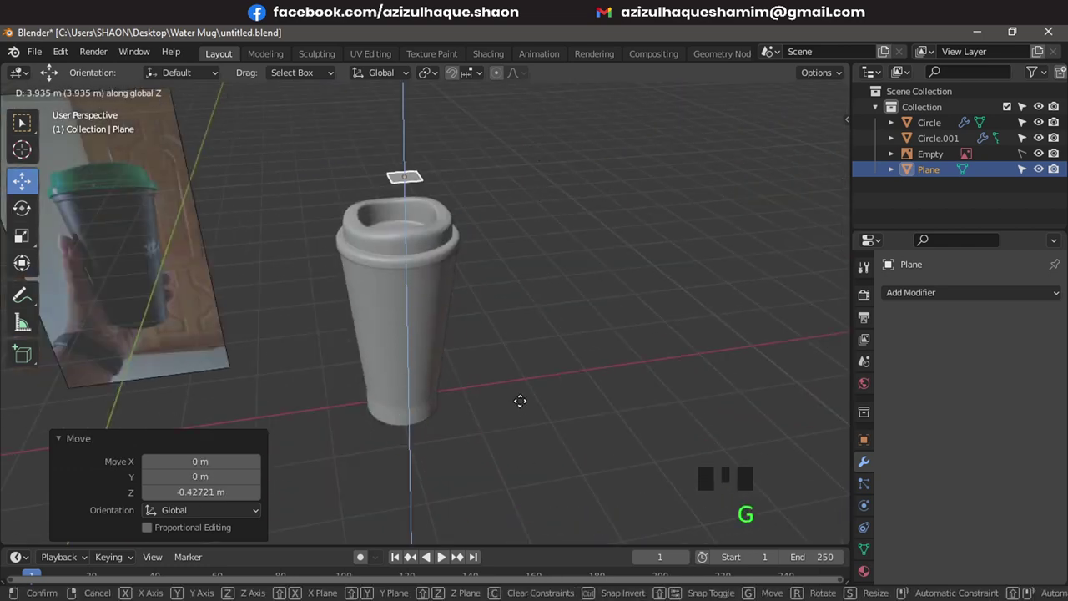
pyautogui.scroll(3)
pyautogui.moveTo(522, 325); pyautogui.dragTo(546, 251)
pyautogui.scroll(3)
pyautogui.moveTo(551, 304); pyautogui.dragTo(650, 256)
pyautogui.press('s')
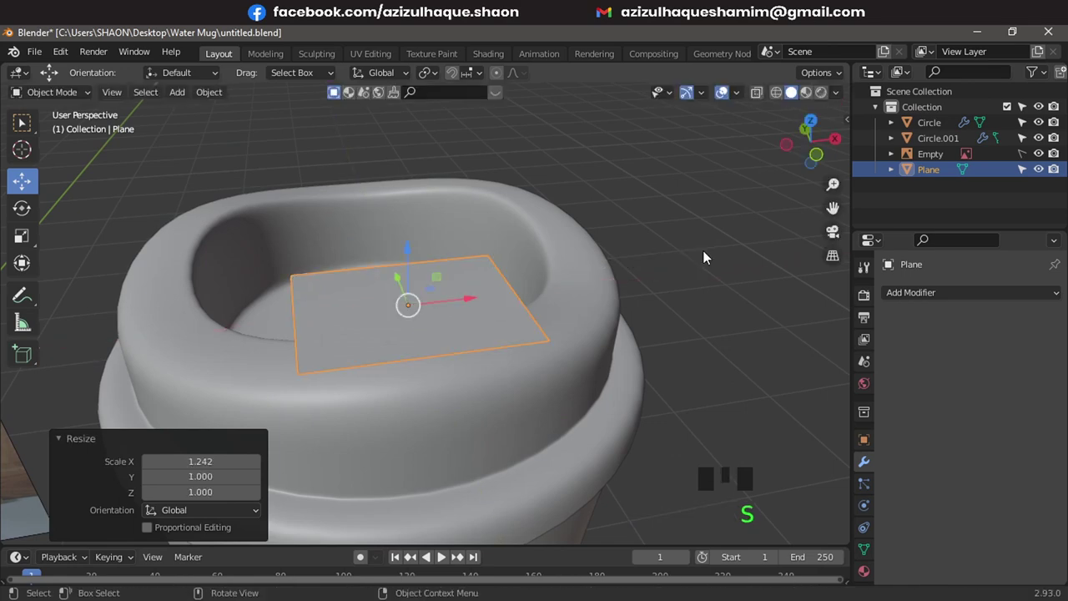
# - From top view, shrink the plane to a small square, stretch it along X into a rectangle and apply its scale
pyautogui.press('KP_7')
pyautogui.scroll(-3)
pyautogui.moveTo(624, 262); pyautogui.dragTo(590, 262)
pyautogui.press('ctrl+a')
pyautogui.scroll(3)
pyautogui.moveTo(582, 322); pyautogui.dragTo(627, 360)
pyautogui.press('s')
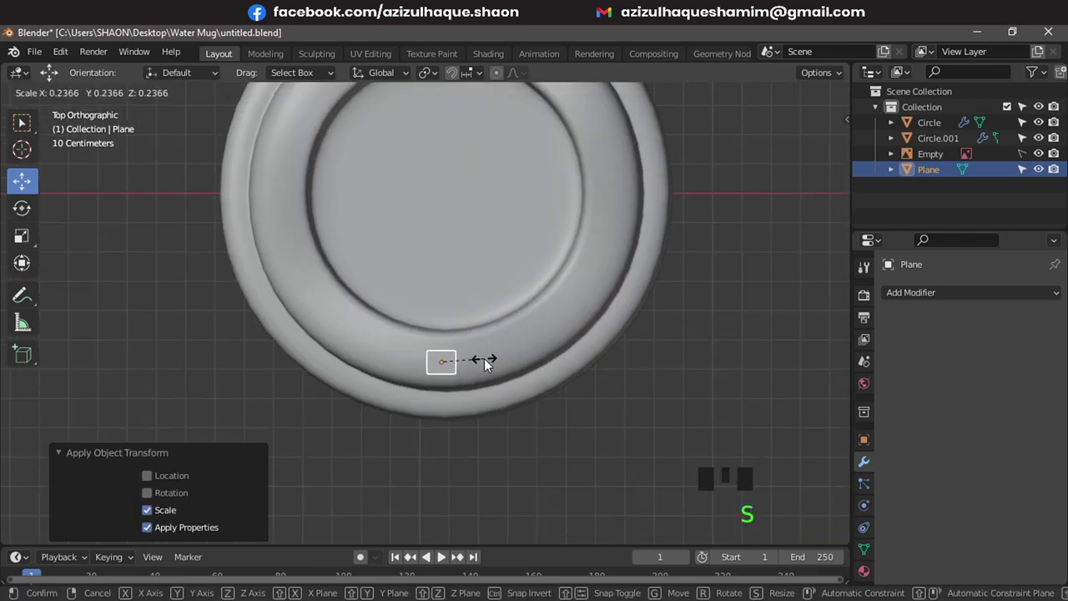
pyautogui.scroll(3)
pyautogui.middleClick(534, 377)
pyautogui.press('s')
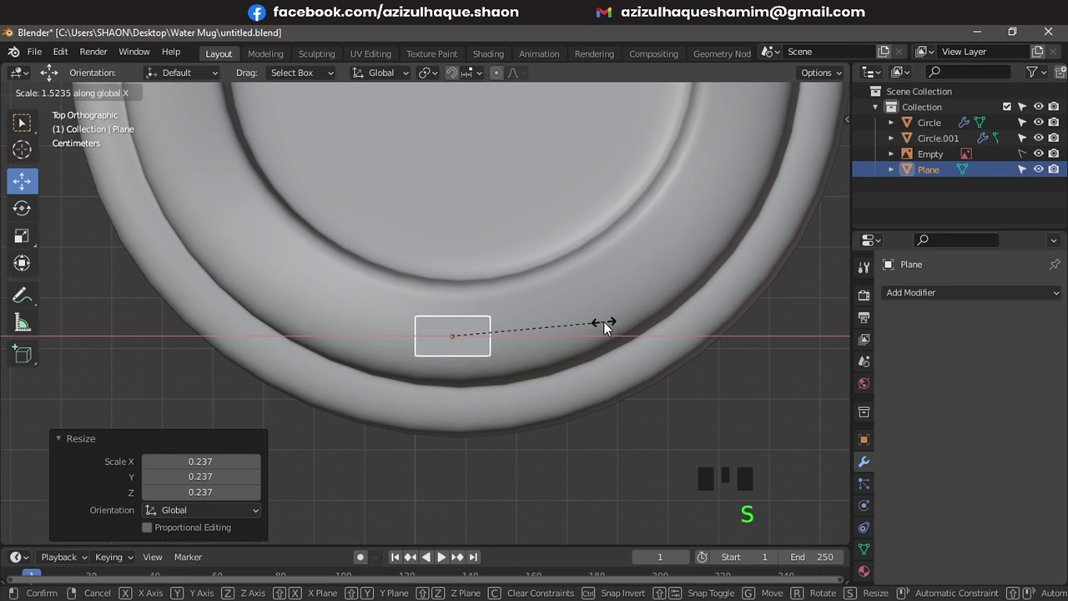
pyautogui.press('ctrl+a')
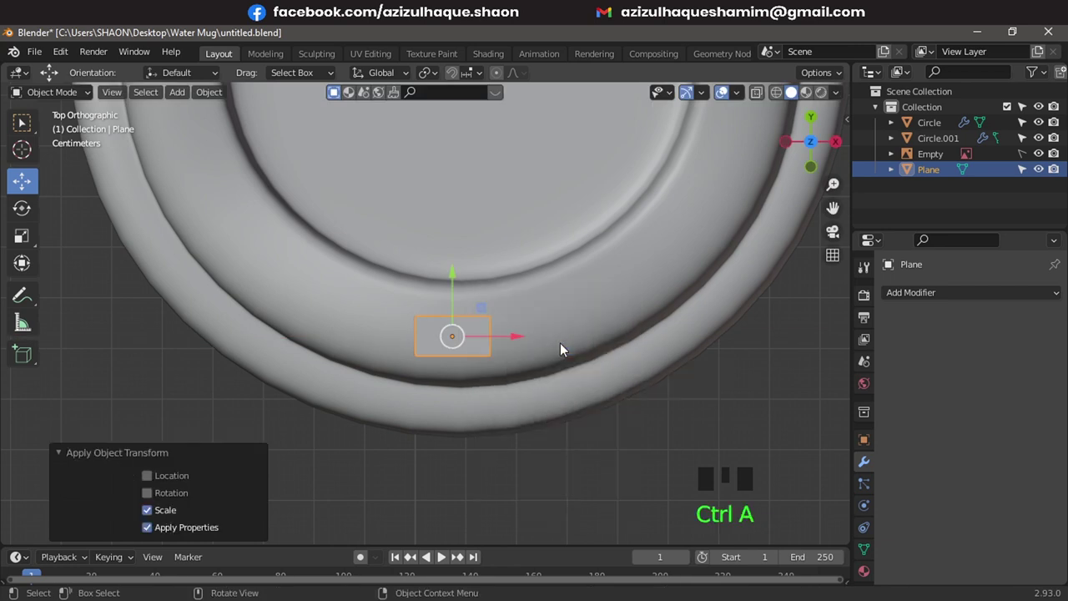
# - In Edit Mode, bevel the rectangle's vertices into rounded slot corners
pyautogui.press('Tab')
pyautogui.click(115, 96)
pyautogui.moveTo(592, 344); pyautogui.dragTo(613, 301)
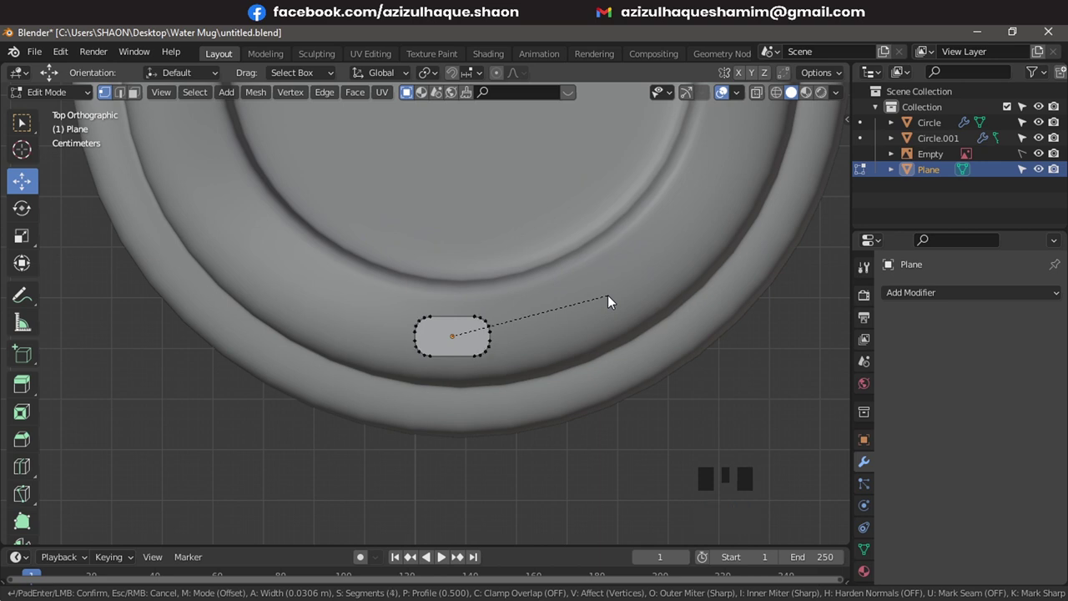
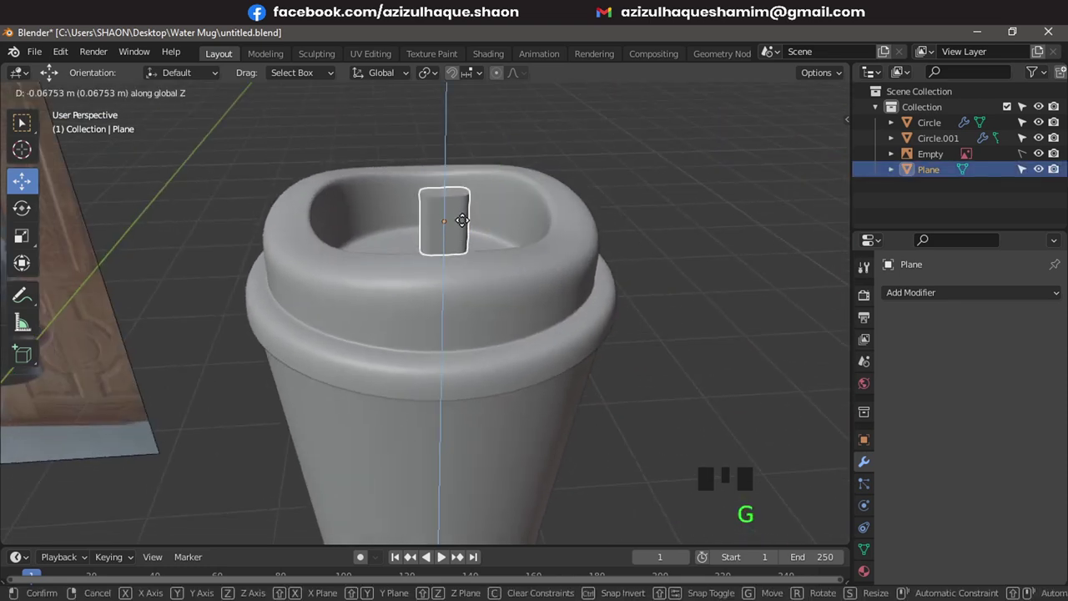
# - Extrude the rounded rectangle into a block sunk into the lid rim and leave Edit Mode
pyautogui.moveTo(489, 267); pyautogui.dragTo(495, 331)
pyautogui.press('KP_7')
pyautogui.scroll(3)
pyautogui.click(463, 283)
pyautogui.scroll(-3)
pyautogui.moveTo(600, 341); pyautogui.dragTo(706, 313)
pyautogui.click(706, 313)
# - Show the N-panel Bool Tool options and select the cutter block together with the lid
pyautogui.press('n')
pyautogui.click(842, 147)
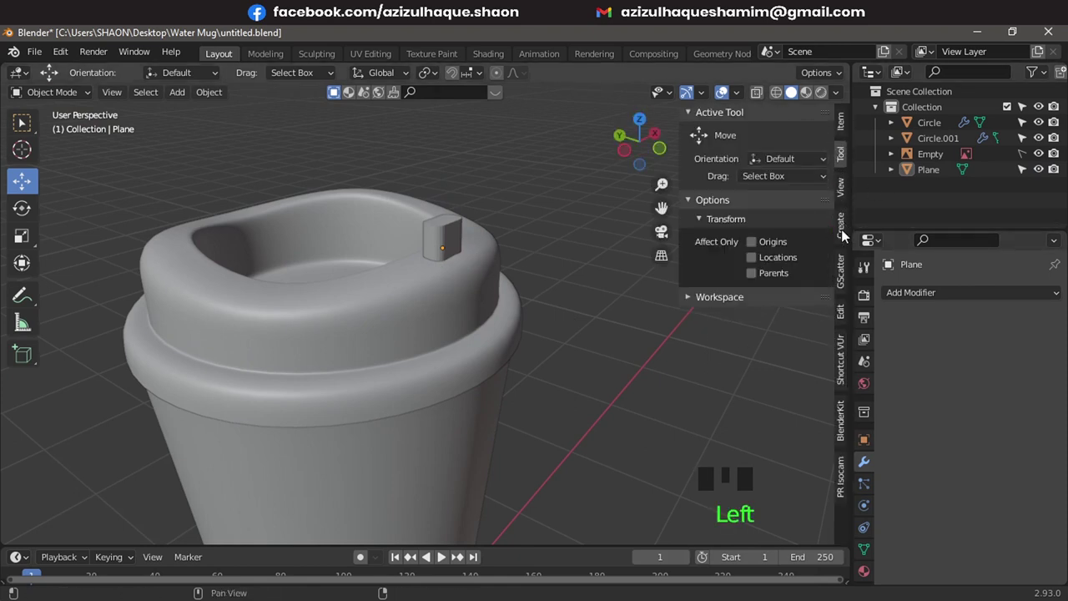
pyautogui.moveTo(846, 318); pyautogui.dragTo(559, 198)
pyautogui.moveTo(560, 198); pyautogui.dragTo(456, 246)
pyautogui.click(457, 247)
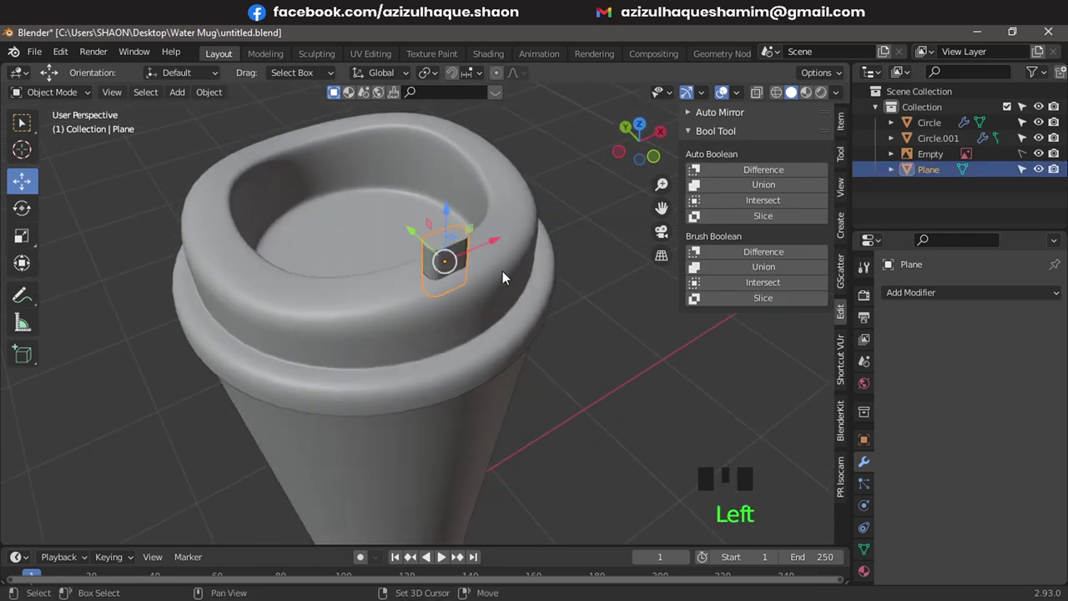
pyautogui.click(507, 277)
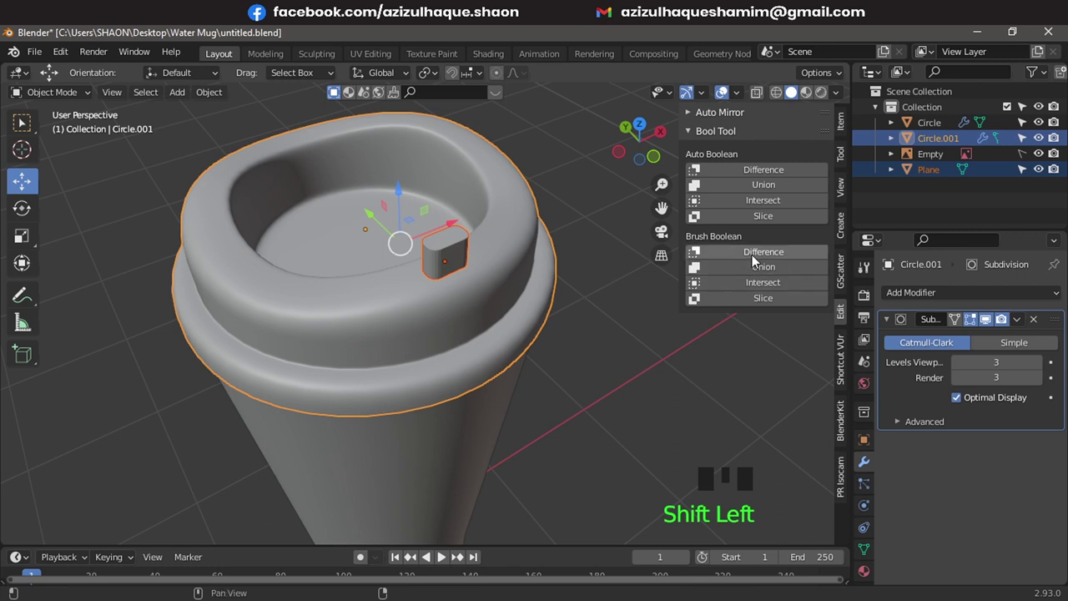
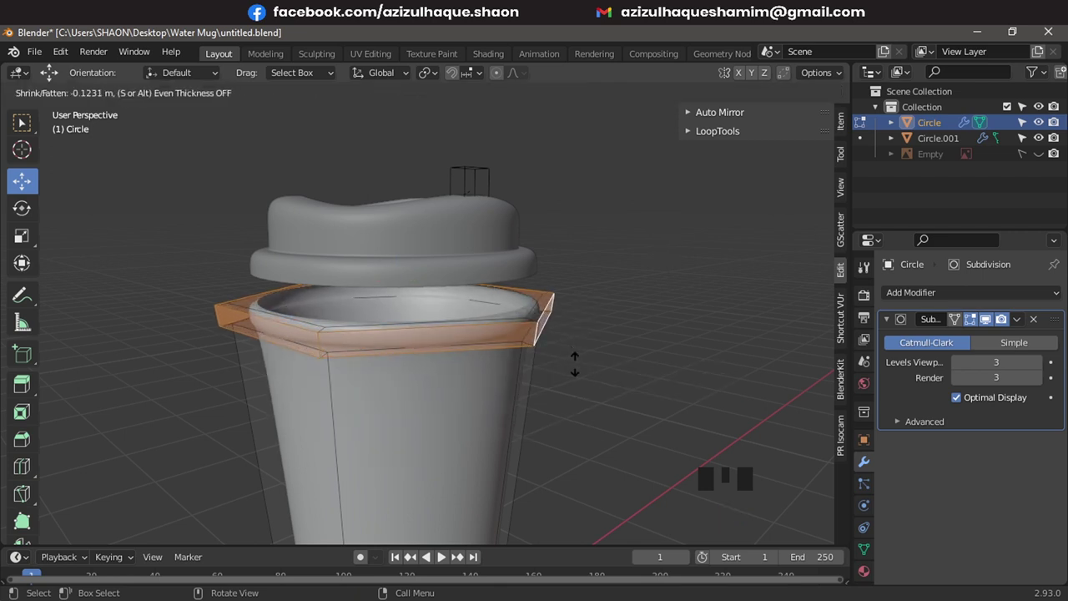
# - Add an edge loop just under the cup body's rim band and slide it into place
pyautogui.scroll(3)
pyautogui.press('ctrl+r')
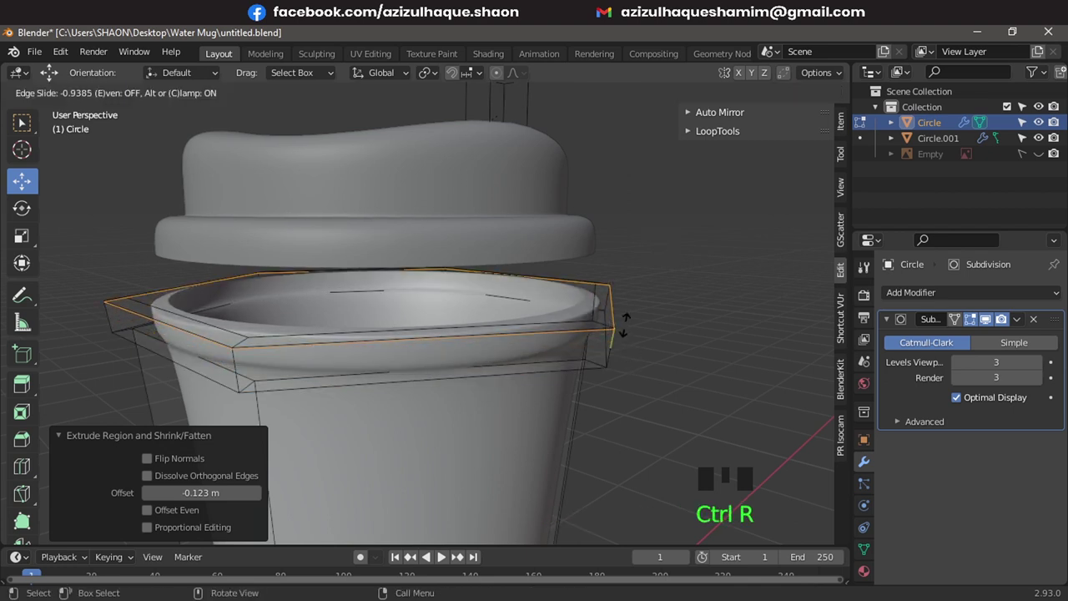
pyautogui.press('ctrl+r')
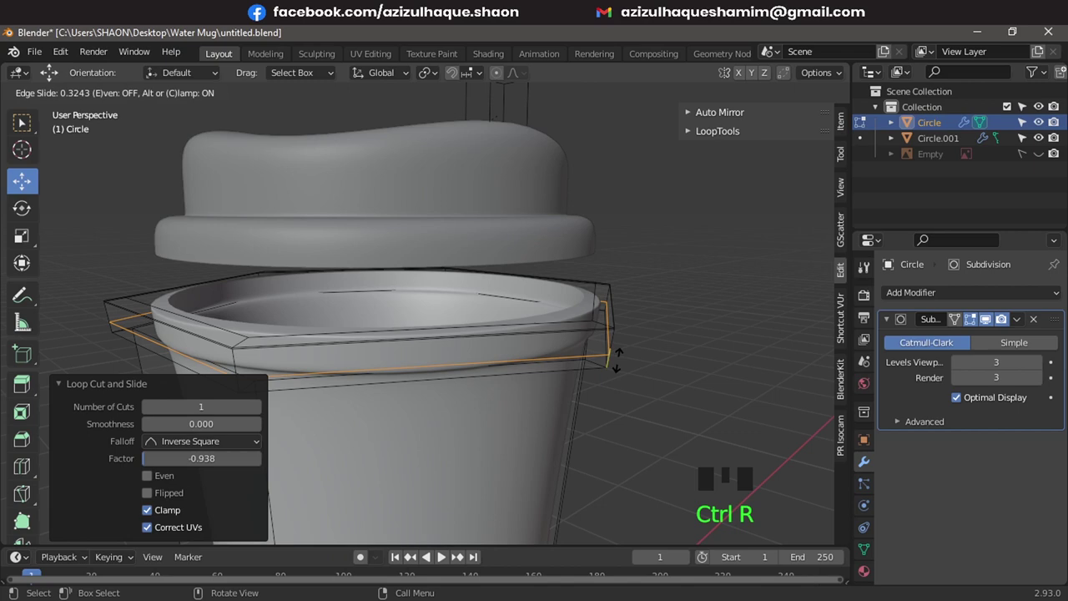
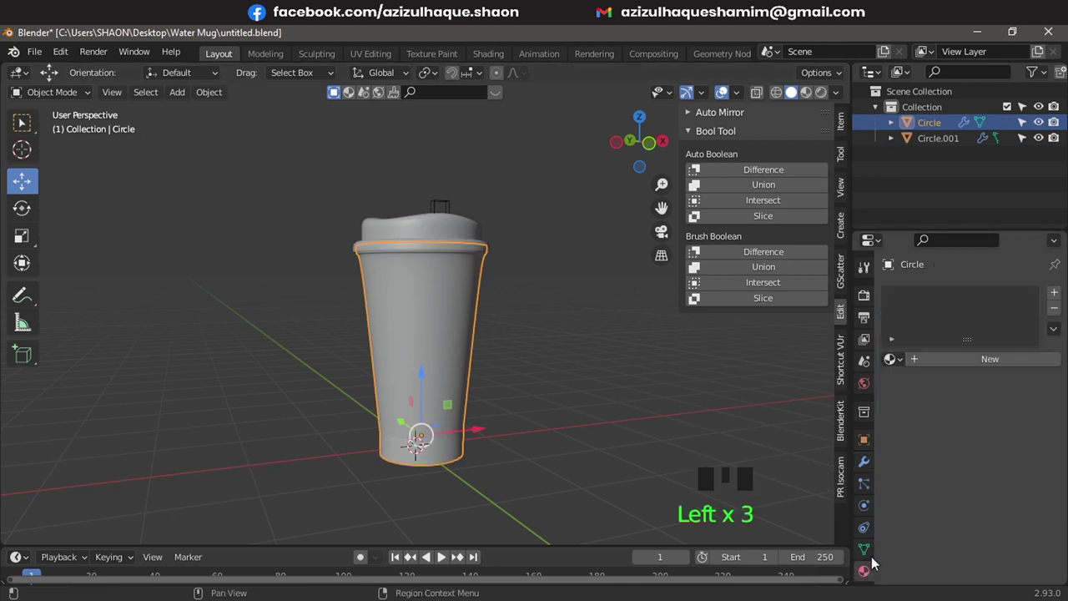
# - Pick the base colour for the cup body's new material Material.001
pyautogui.moveTo(962, 366); pyautogui.dragTo(1009, 525)
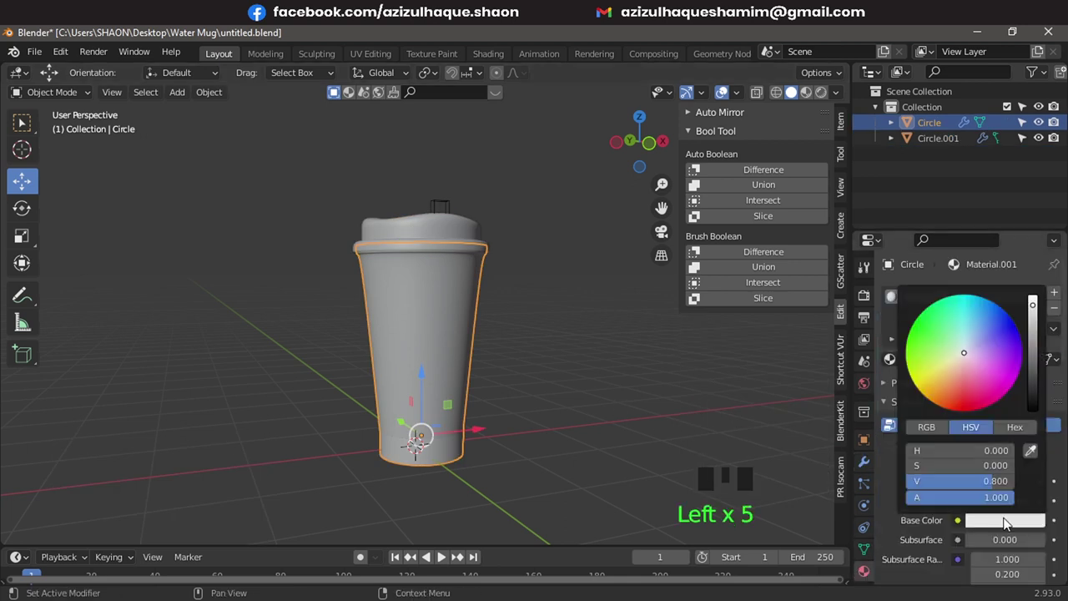
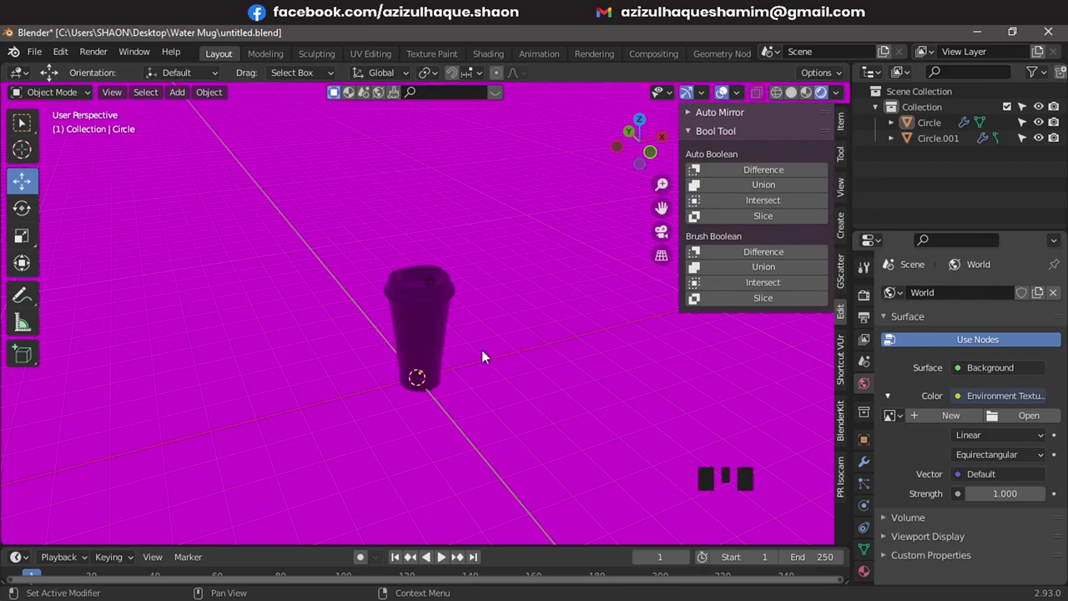
# - Orbit around the dark cup and green lid to preview them against the comfy_cafe_4k.hdr environment
pyautogui.scroll(3)
pyautogui.moveTo(489, 335); pyautogui.dragTo(557, 352)
pyautogui.scroll(3)
pyautogui.moveTo(569, 343); pyautogui.dragTo(431, 332)
pyautogui.scroll(-3)
pyautogui.moveTo(482, 338); pyautogui.dragTo(541, 401)
pyautogui.scroll(3)
pyautogui.moveTo(471, 359); pyautogui.dragTo(541, 300)
pyautogui.scroll(-3)
pyautogui.moveTo(487, 322); pyautogui.dragTo(490, 376)
pyautogui.scroll(3)
pyautogui.moveTo(449, 269); pyautogui.dragTo(466, 303)
pyautogui.scroll(-3)
pyautogui.moveTo(428, 278); pyautogui.dragTo(474, 344)
pyautogui.scroll(3)
pyautogui.moveTo(463, 326); pyautogui.dragTo(492, 320)
pyautogui.scroll(3)
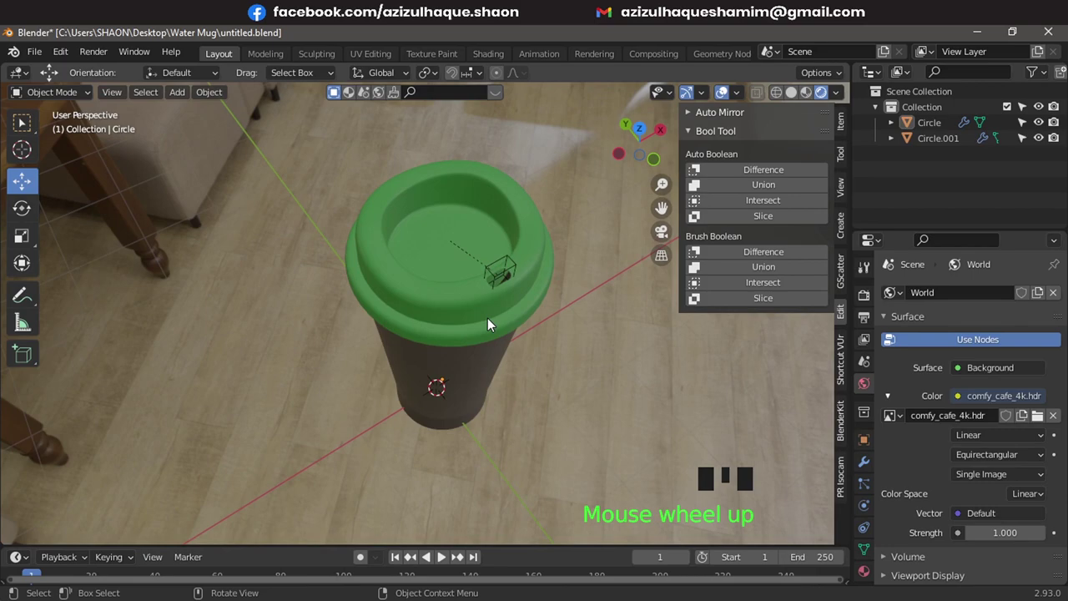
pyautogui.moveTo(483, 321); pyautogui.dragTo(533, 311)
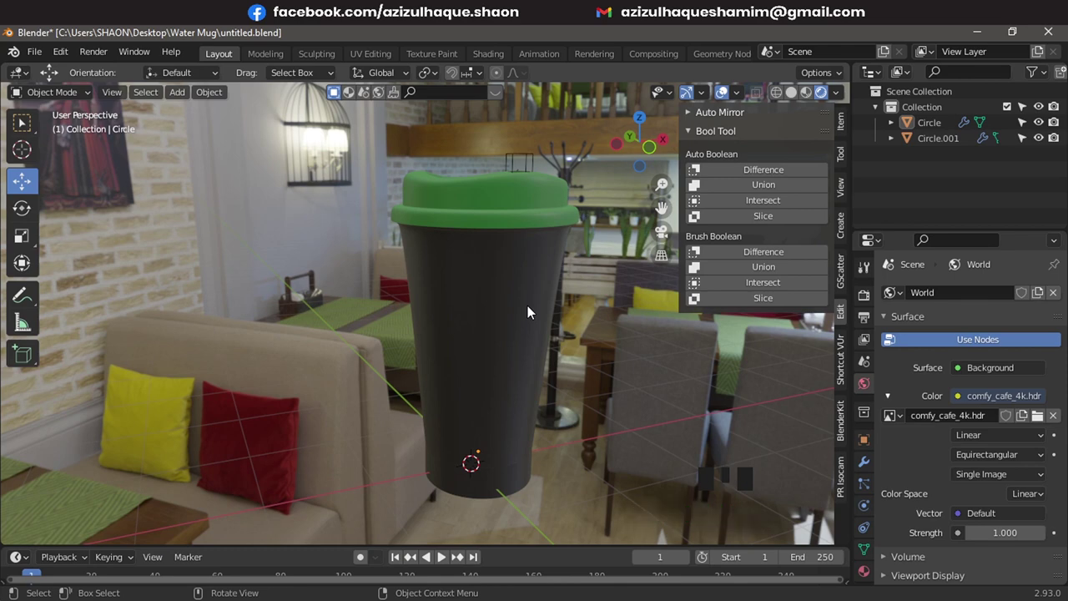